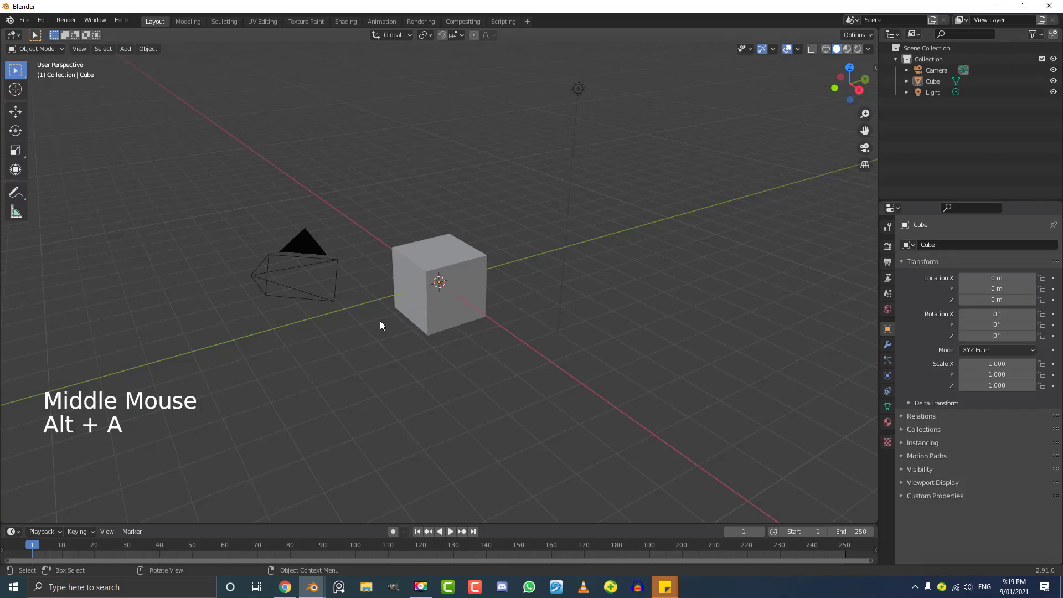
- Delete the default cube, camera and light, then bring up the Add menu for new objects
click(253, 355)
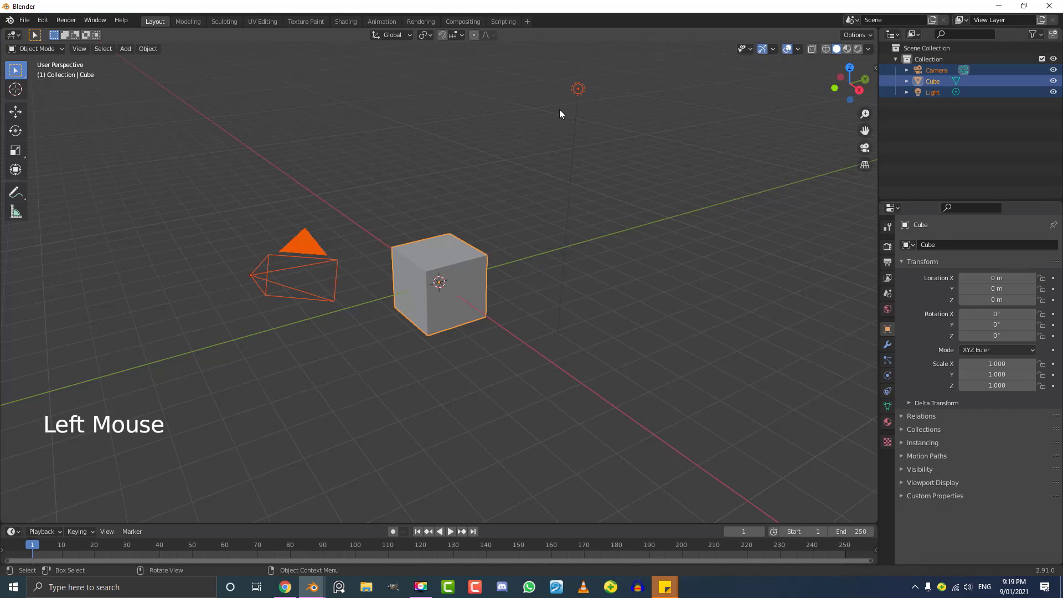
key(x)
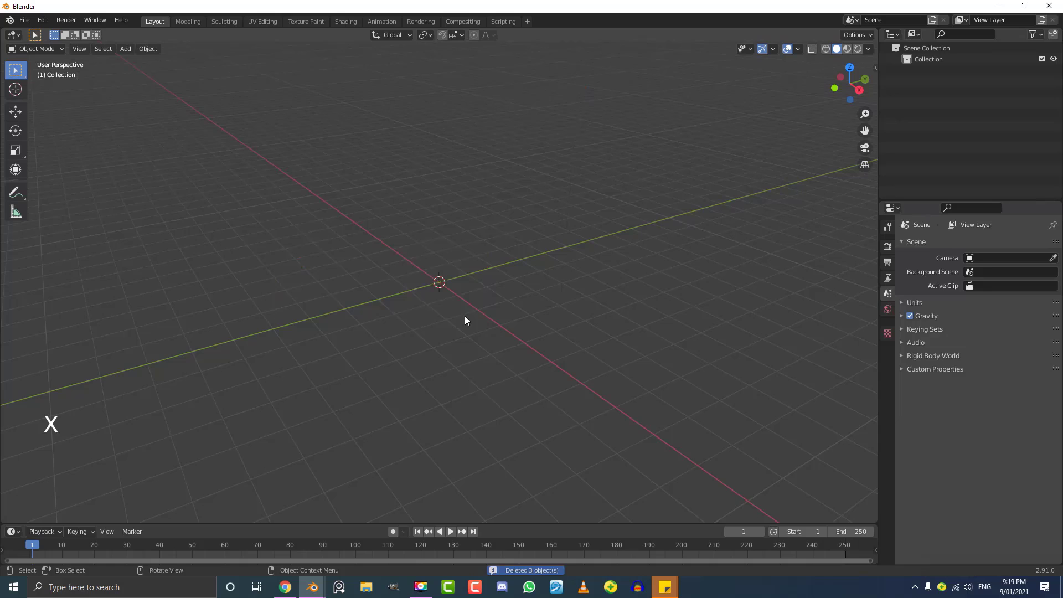
middle_click(431, 258)
key(shift+a)
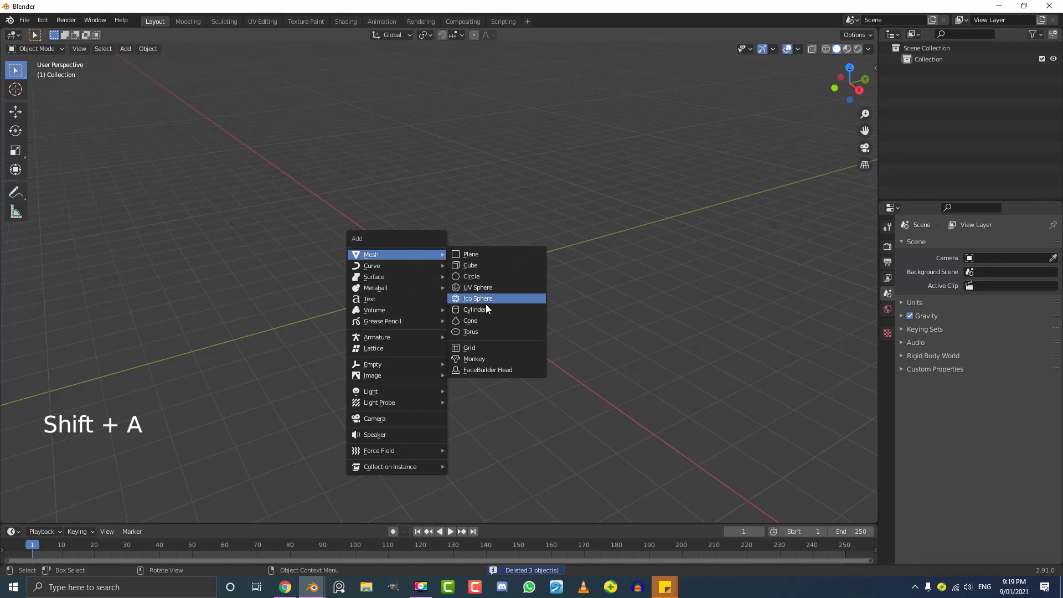
- Add a cylinder at the origin and begin scaling its geometry in Edit Mode
scroll(up, 3)
middle_click(506, 338)
scroll(up, 3)
key(Tab)
click(47, 54)
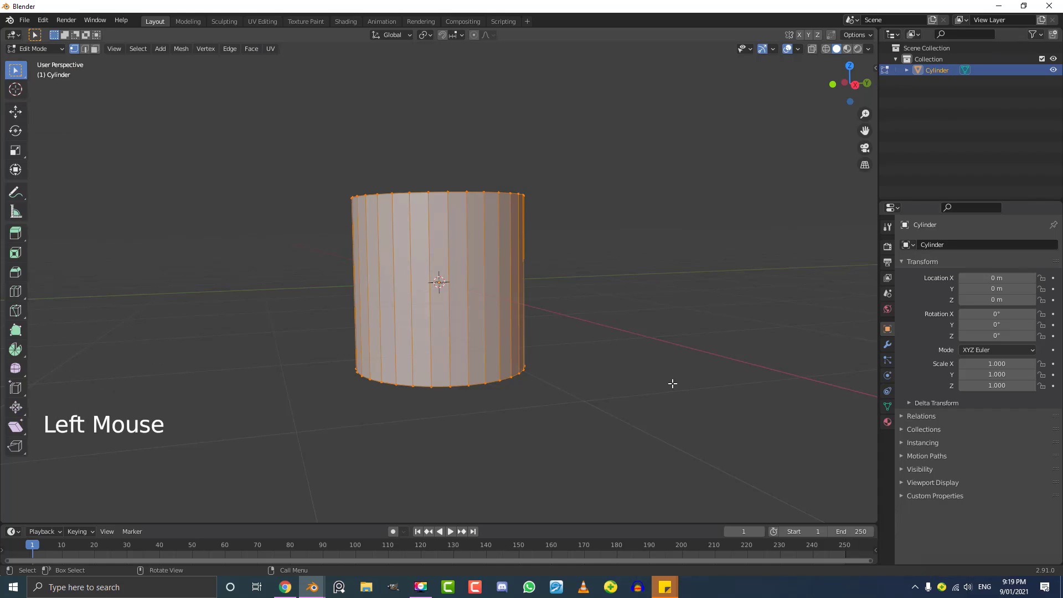
key(s)
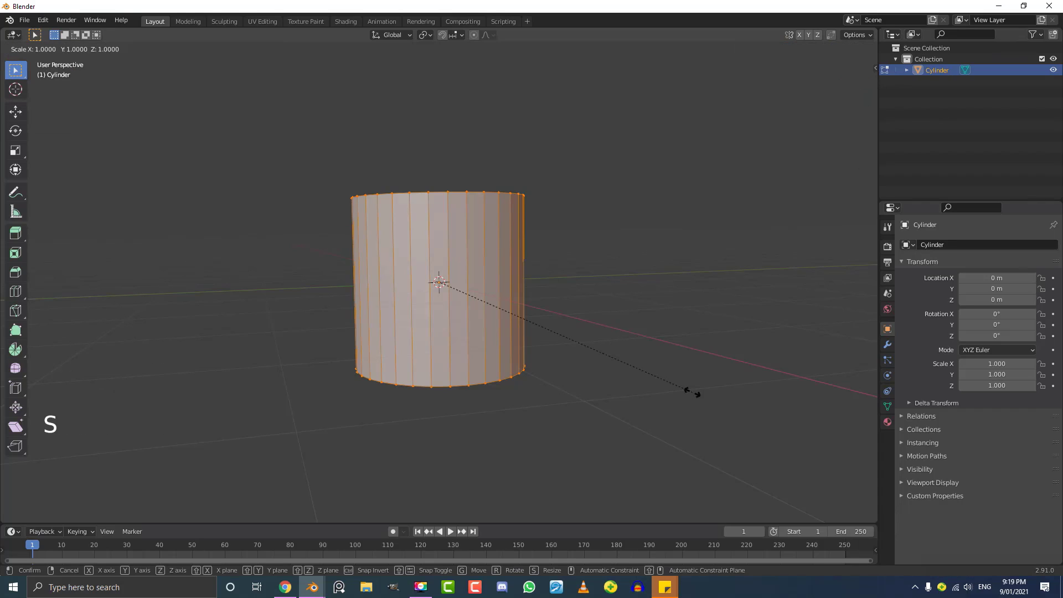
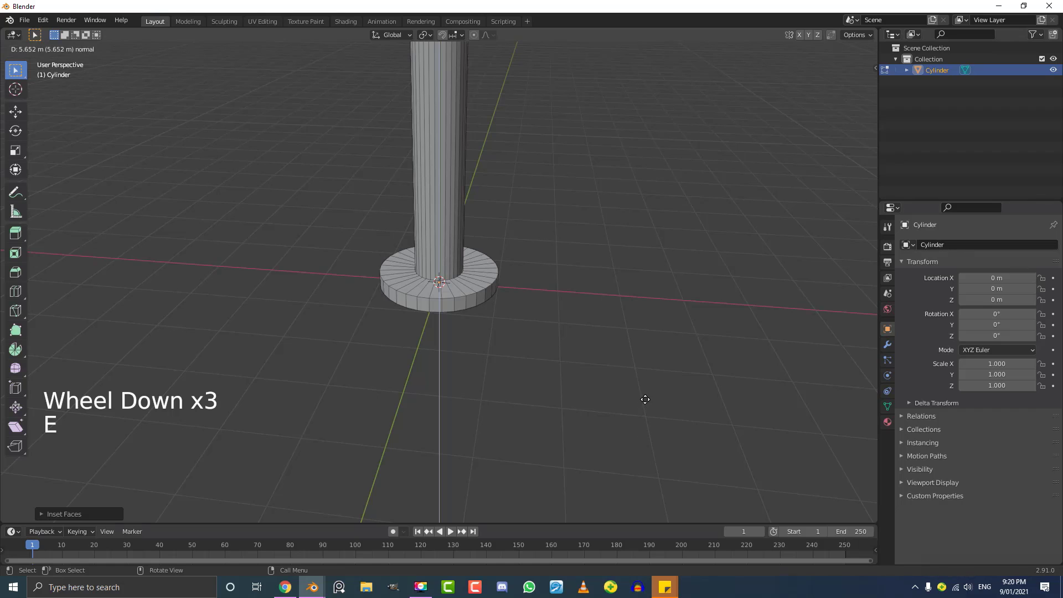
- Inspect the finished tall pole on its wide base and return to Object Mode
scroll(down, 3)
middle_click(456, 318)
scroll(up, 3)
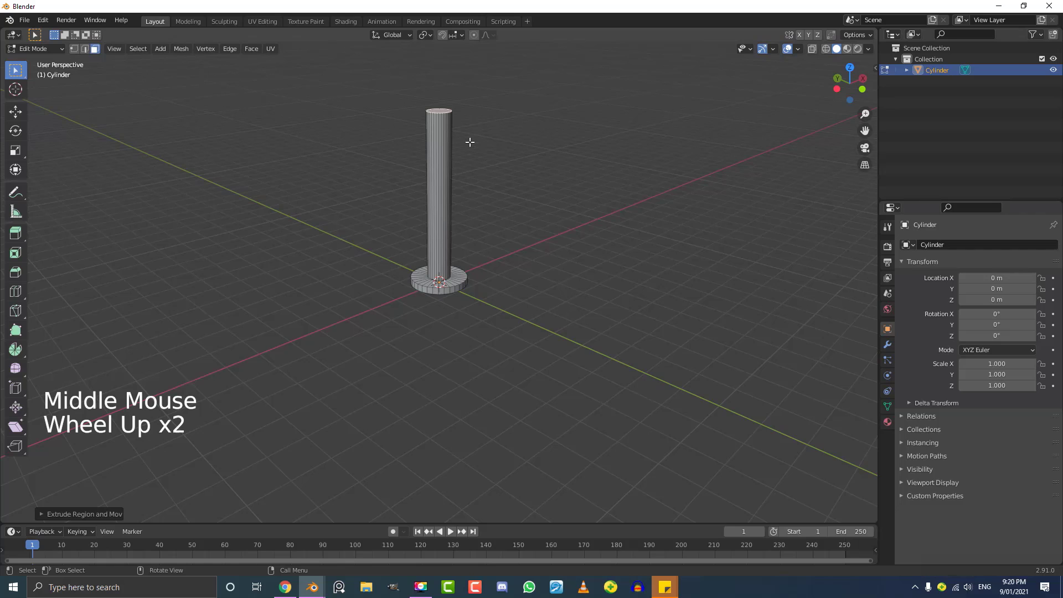
scroll(up, 3)
scroll(down, 3)
key(Tab)
scroll(up, 3)
scroll(up, 3)
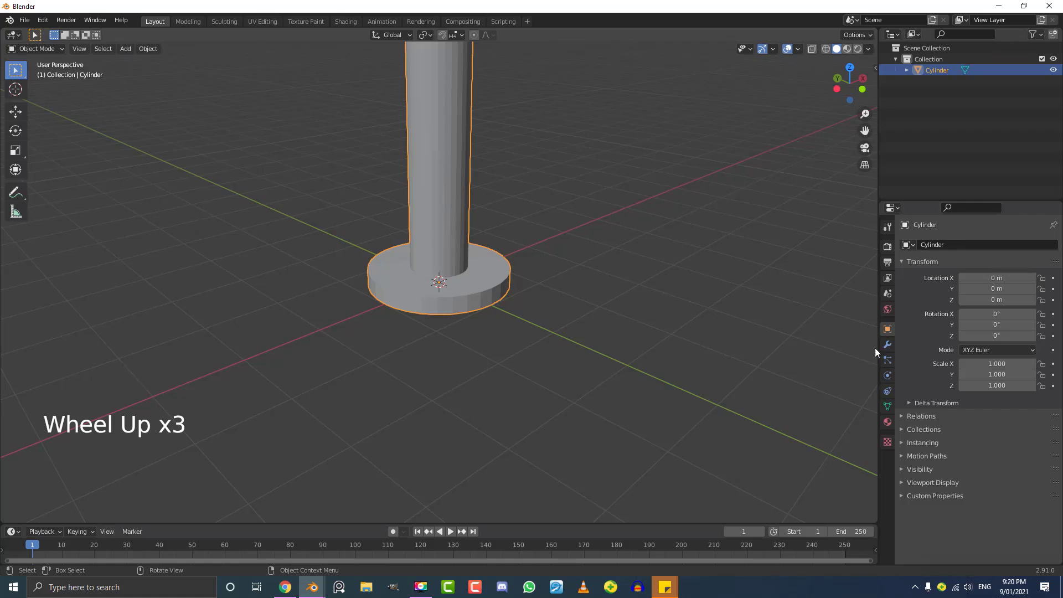
- Add a Bevel modifier to the pole: Angle limit method, 0.02 m amount, 3 segments
click(890, 344)
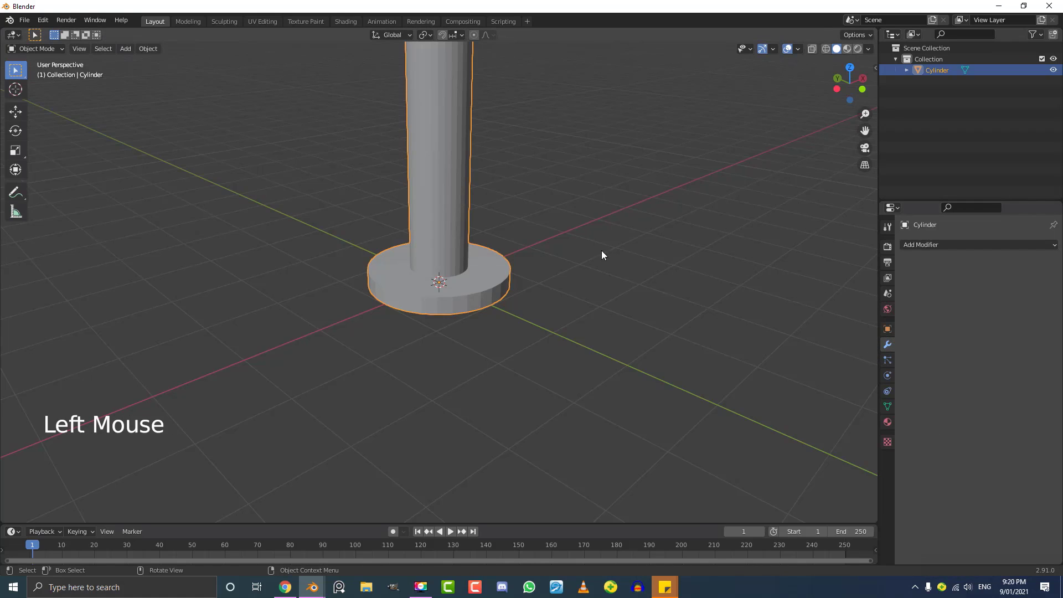
key(g)
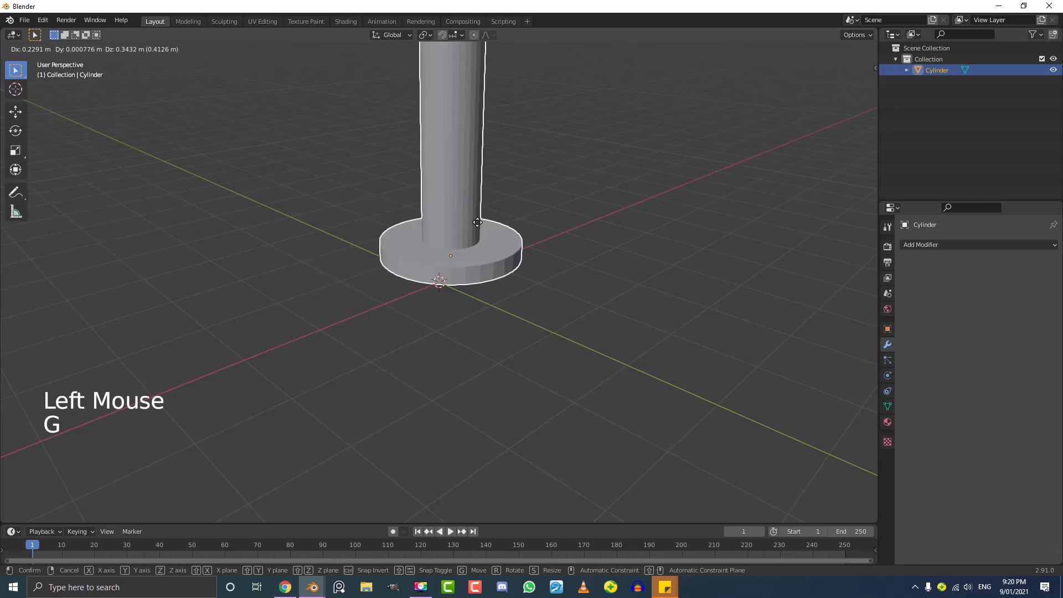
click(931, 247)
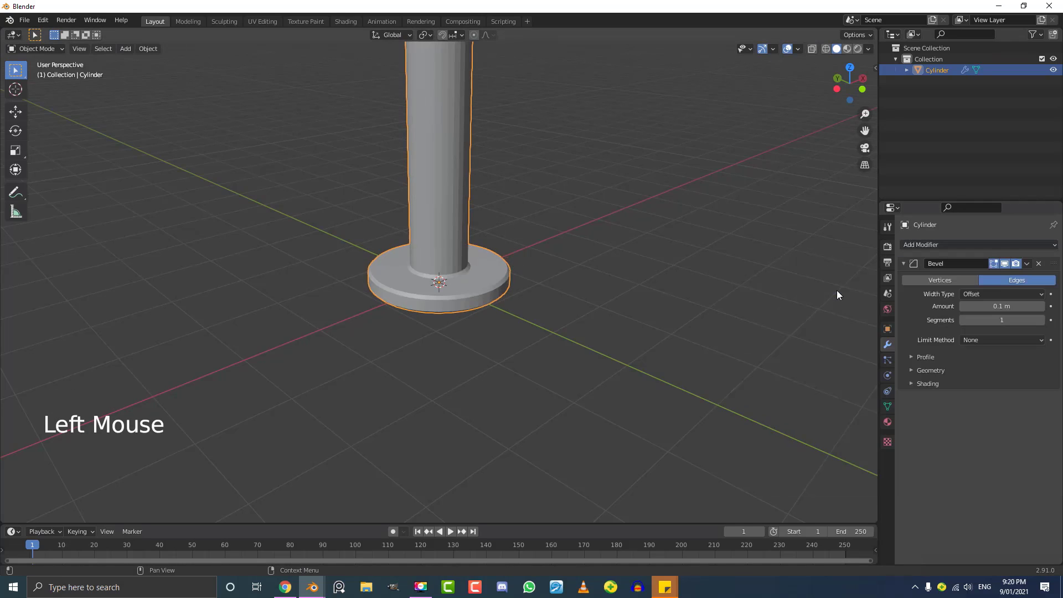
scroll(up, 3)
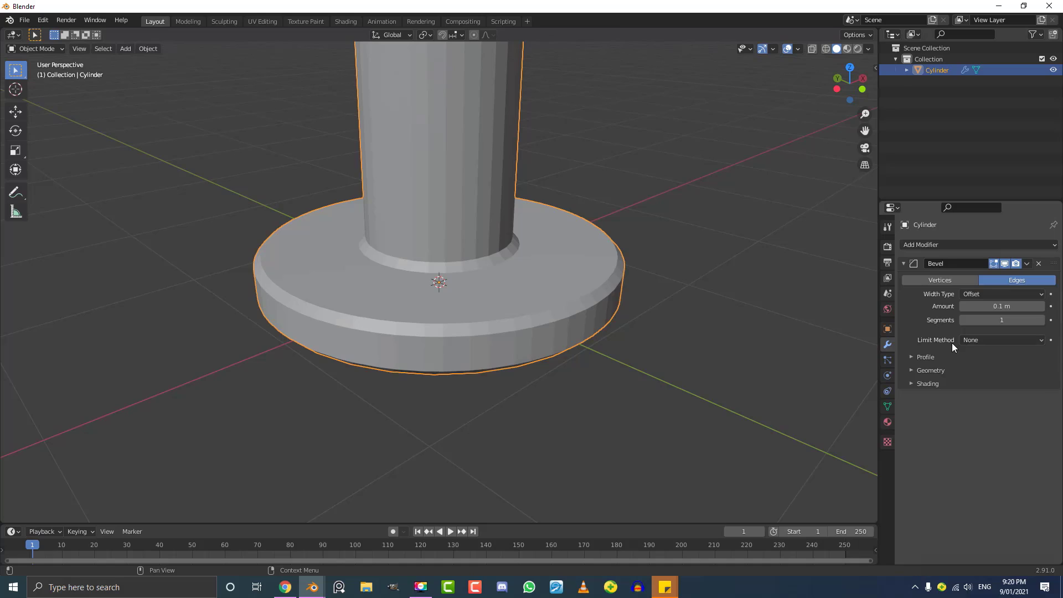
click(997, 345)
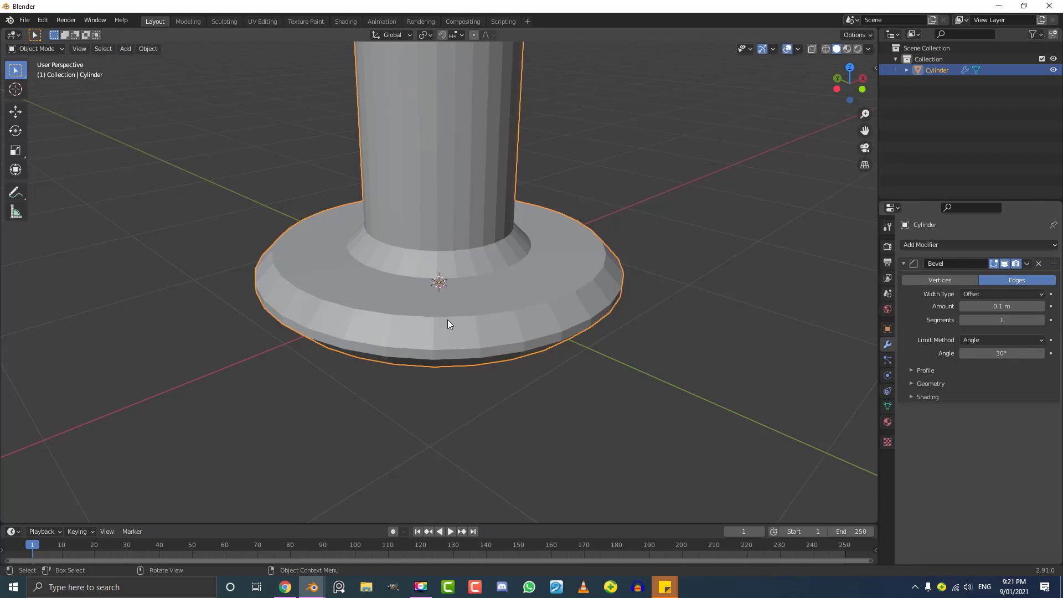
scroll(up, 3)
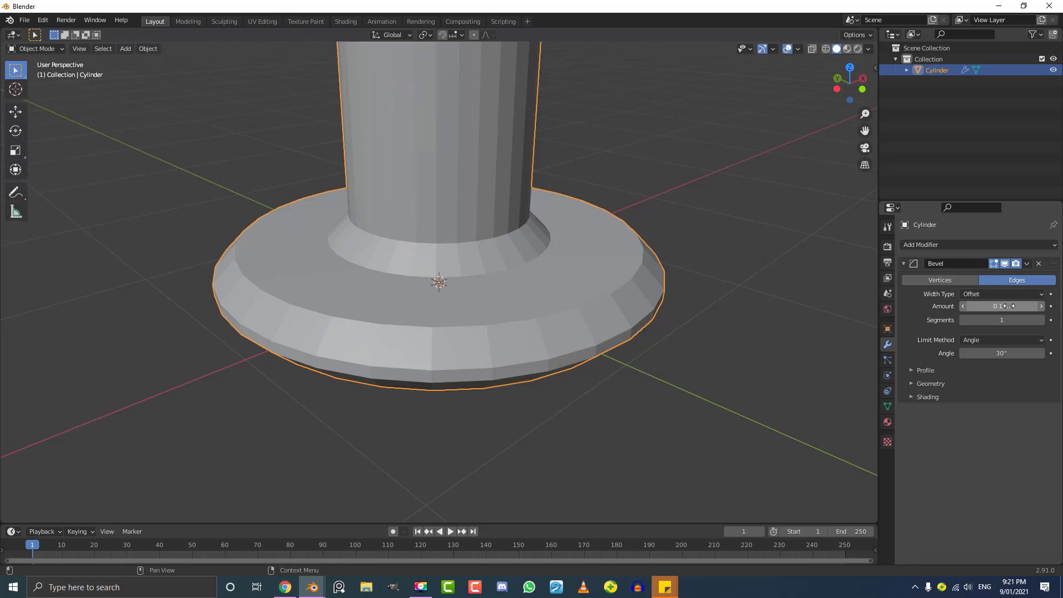
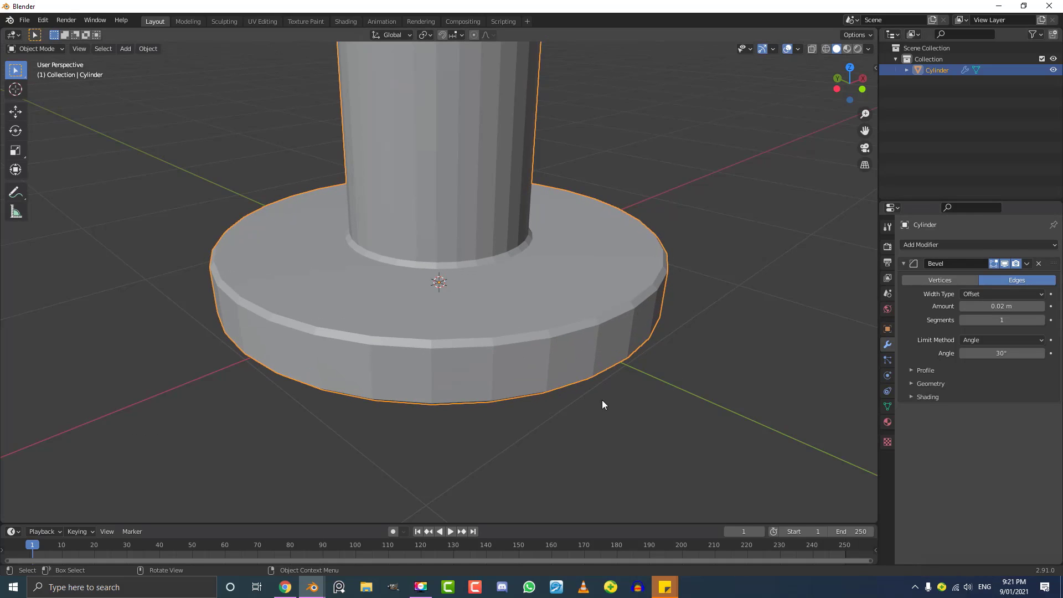
scroll(up, 3)
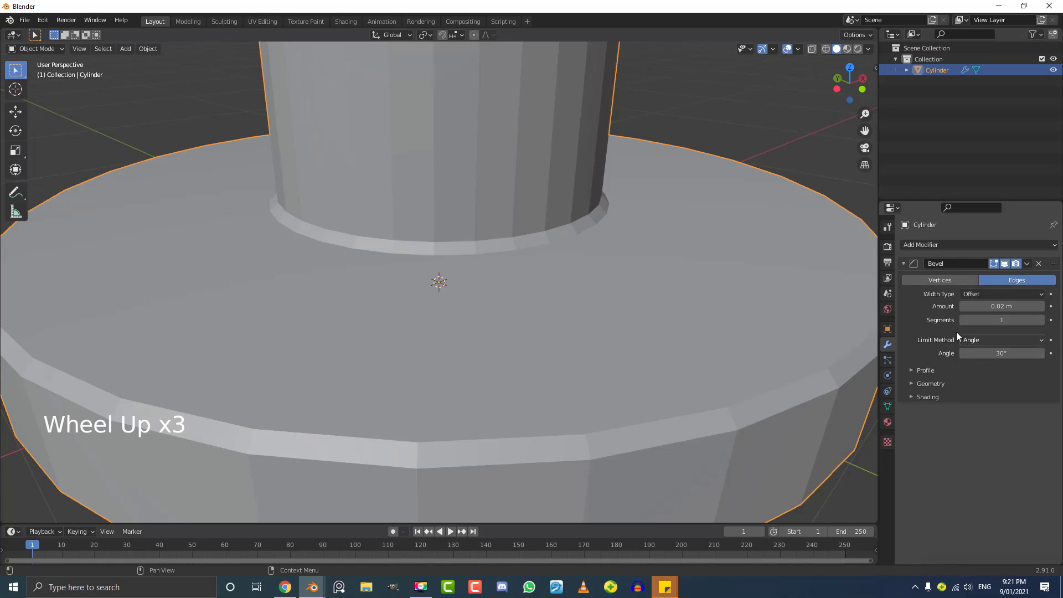
double_click(1044, 320)
scroll(down, 3)
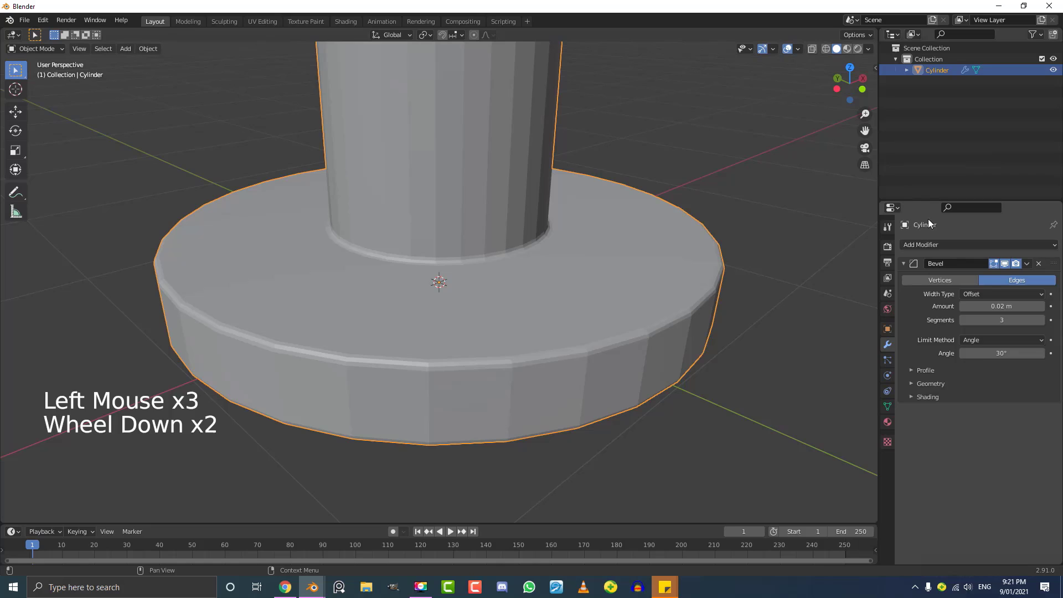
- Add a Subdivision Surface modifier (viewport 1, render 2) and shade the pole smooth
click(930, 251)
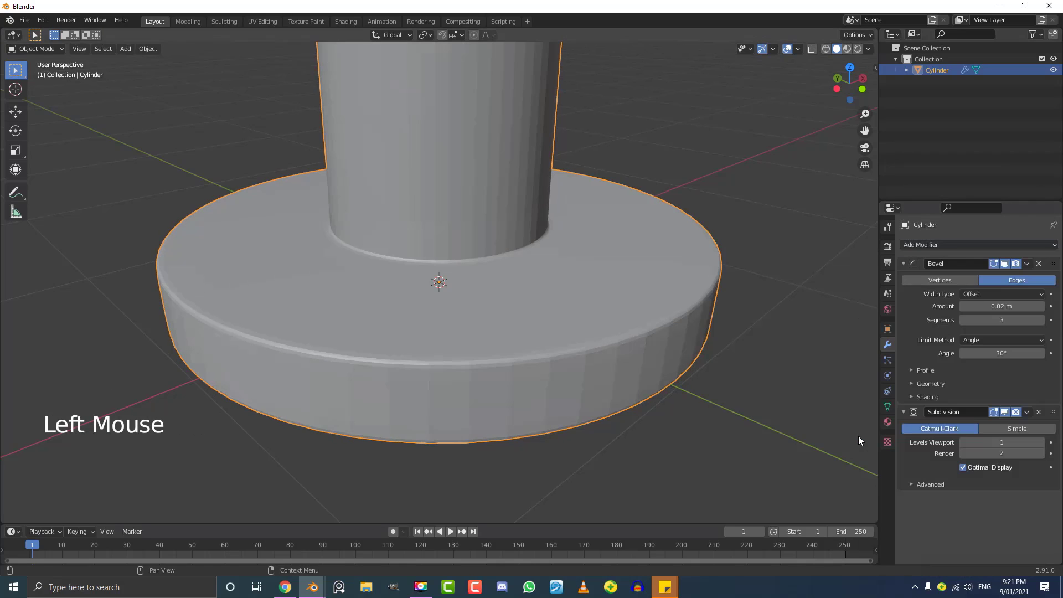
scroll(down, 3)
click(154, 51)
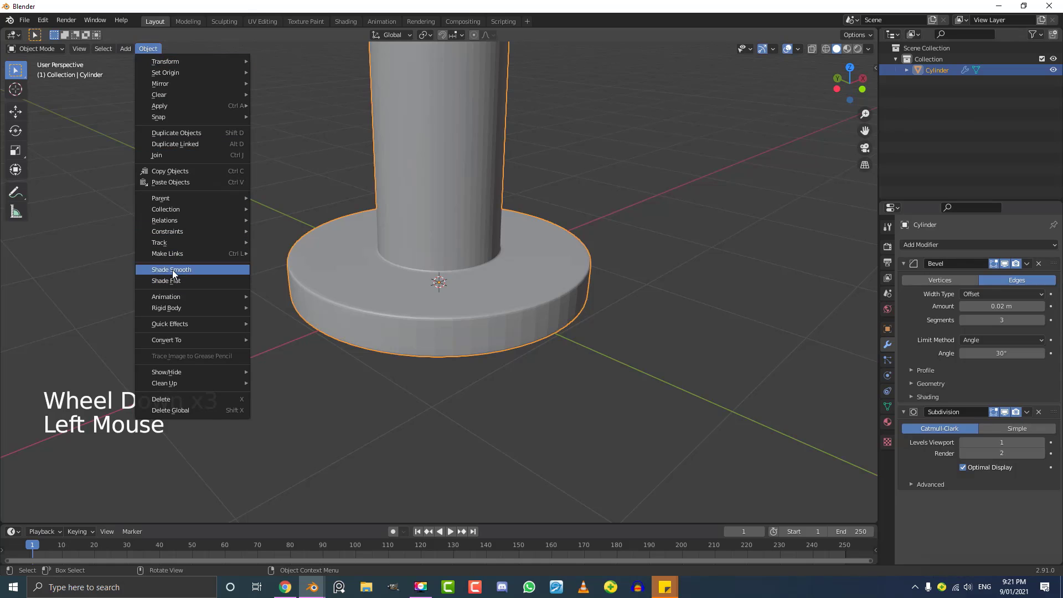
scroll(down, 3)
middle_click(498, 247)
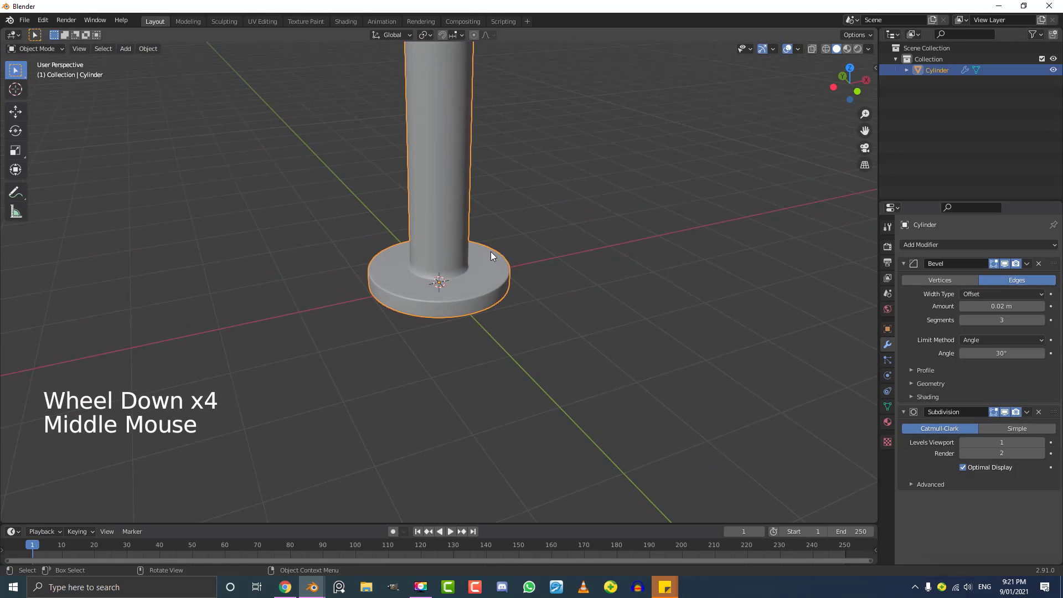
scroll(down, 3)
- Orbit around the pole to check it, then bring up the Add menu again
middle_click(477, 267)
middle_click(461, 227)
scroll(up, 3)
key(alt+a)
middle_click(479, 281)
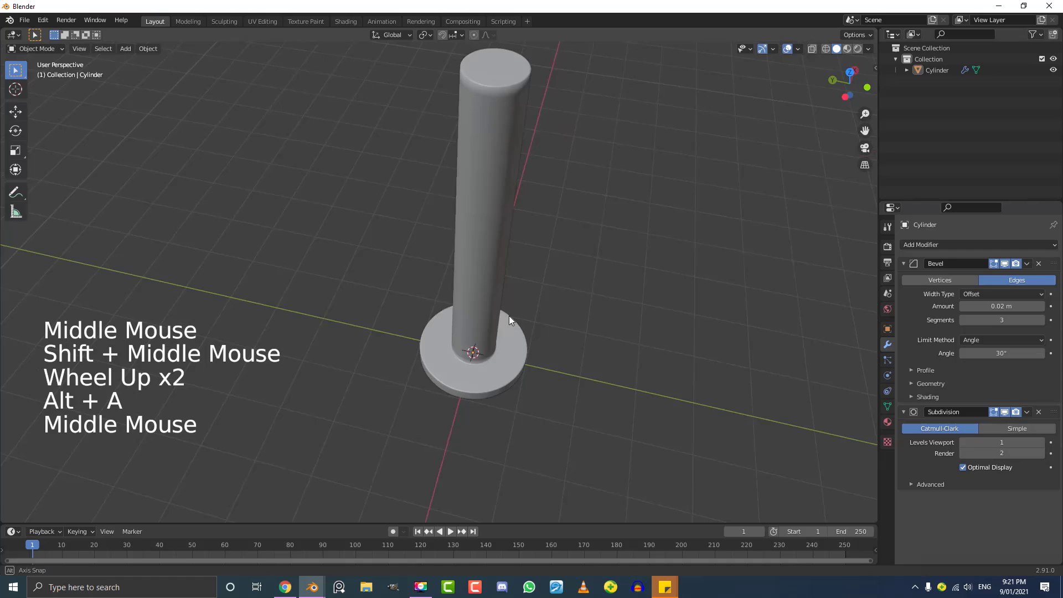
middle_click(502, 275)
key(shift+a)
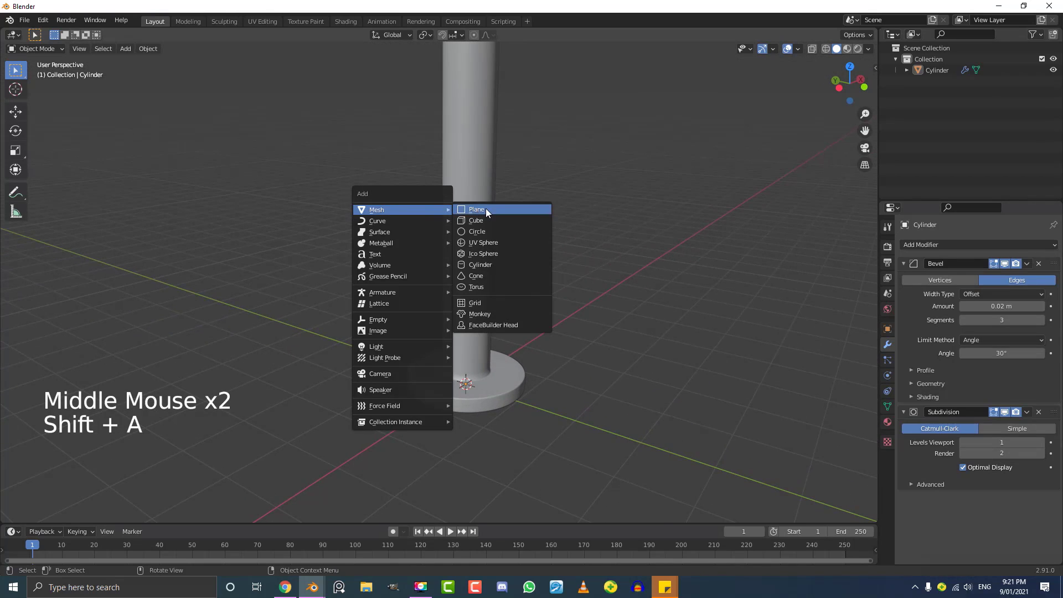
- Enlarge the new plane into a wide ground surface under the pole
scroll(down, 3)
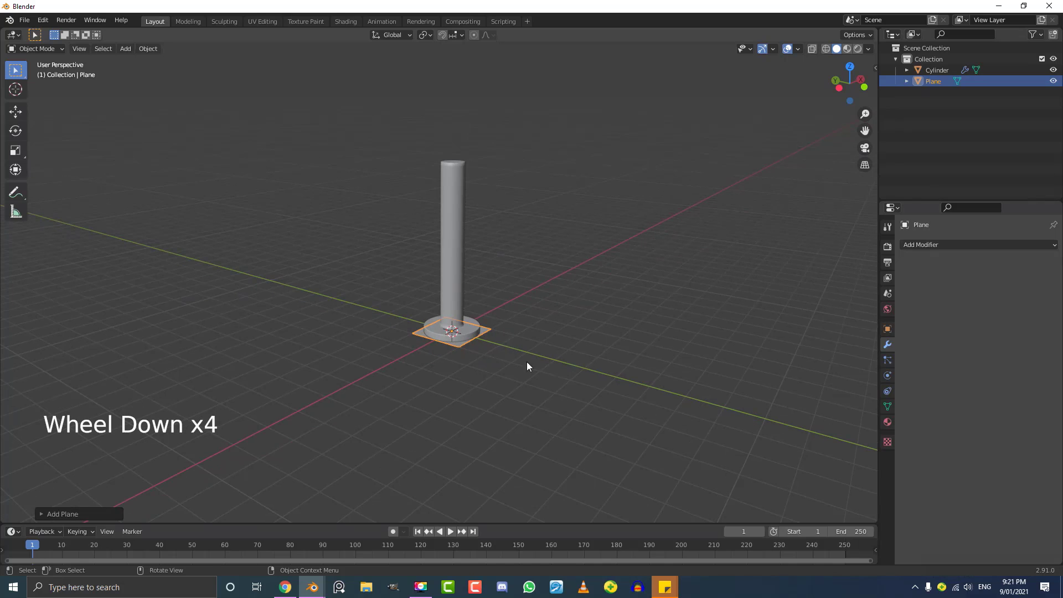
key(s)
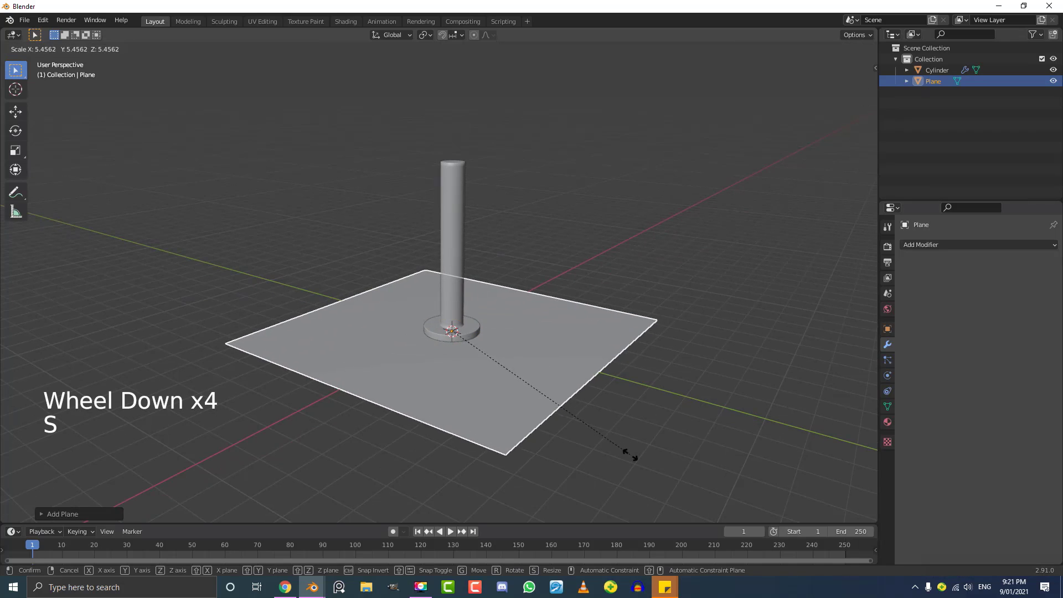
middle_click(609, 382)
scroll(up, 3)
middle_click(546, 335)
middle_click(460, 324)
scroll(down, 3)
key(a)
middle_click(475, 275)
scroll(up, 3)
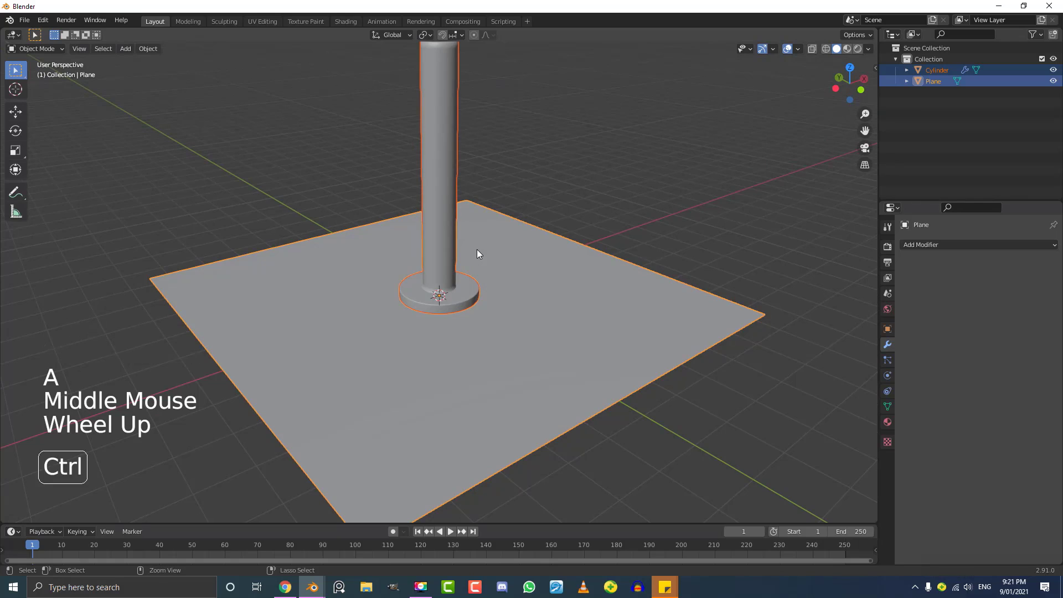
- Apply the plane's scale with Ctrl+A so its current size becomes its base size
key(ctrl+a)
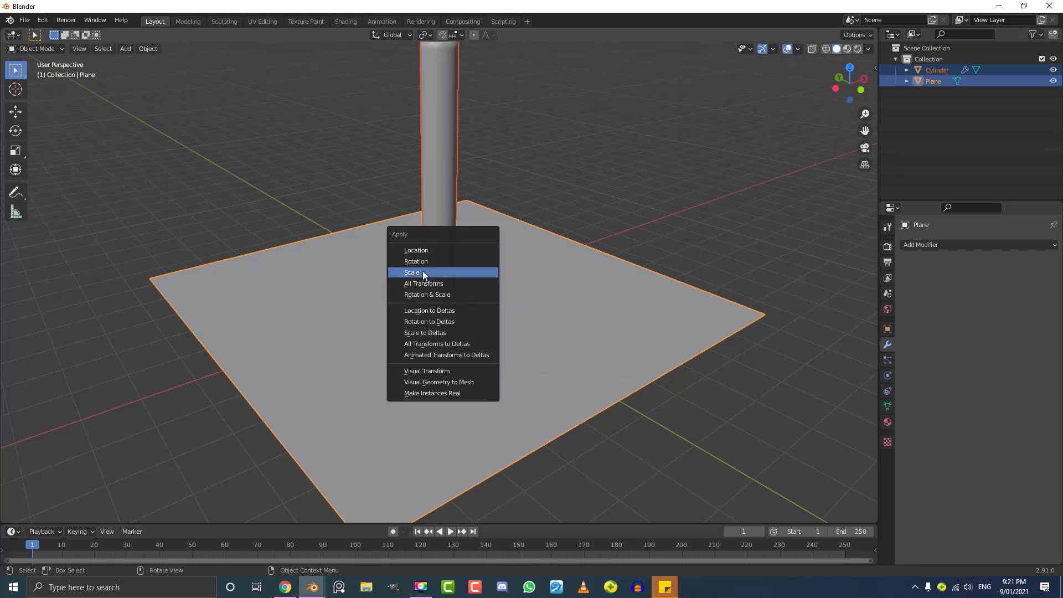
key(alt+a)
scroll(up, 3)
middle_click(459, 330)
scroll(up, 3)
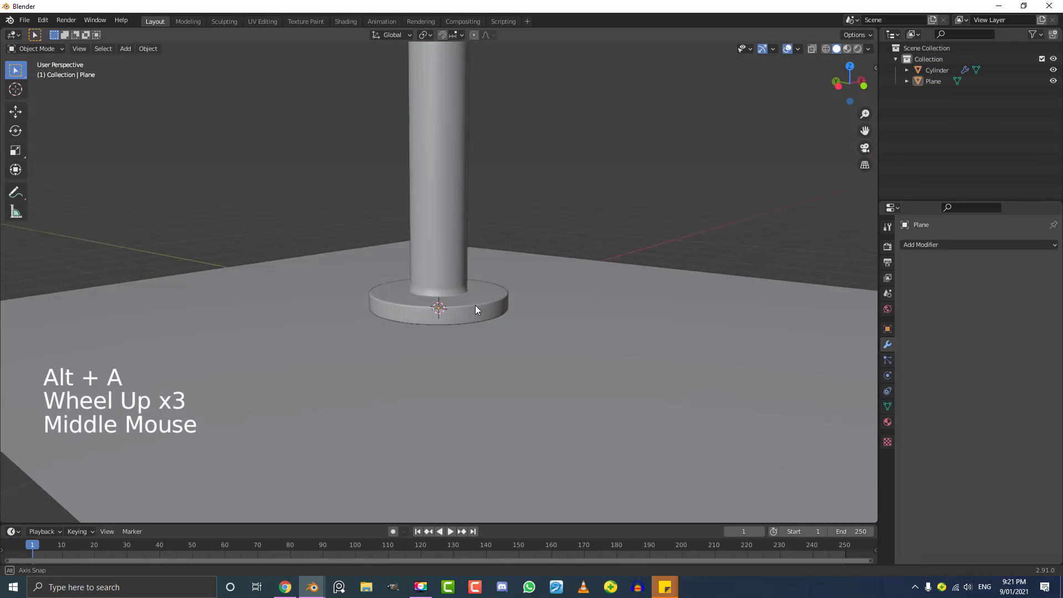
scroll(down, 3)
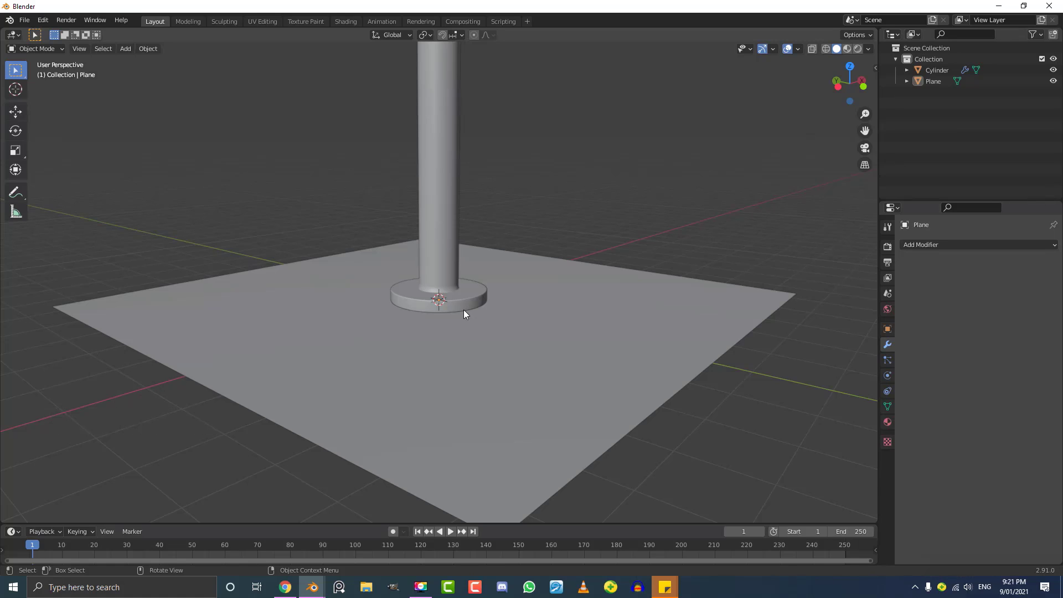
scroll(up, 3)
- Add a cube at the pole base and give it a Subdivision Surface modifier at viewport level 3
key(shift+a)
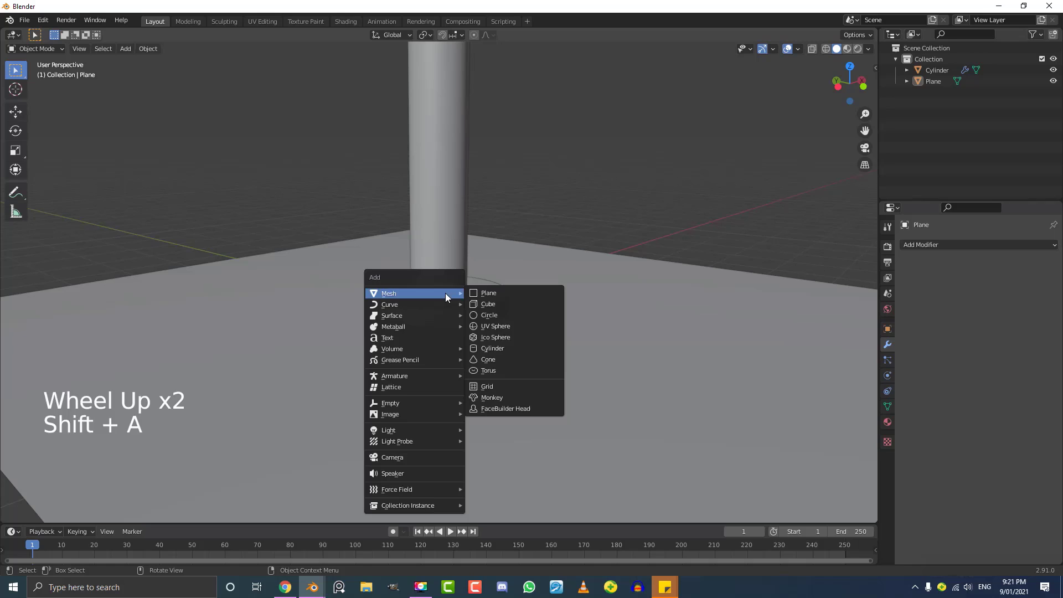
key(shift+a)
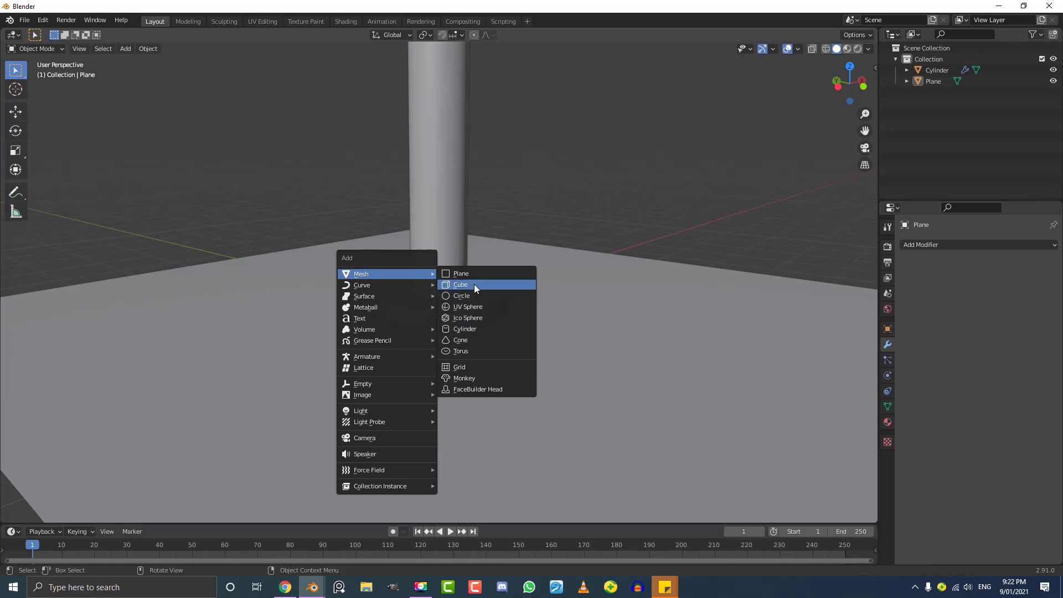
click(931, 243)
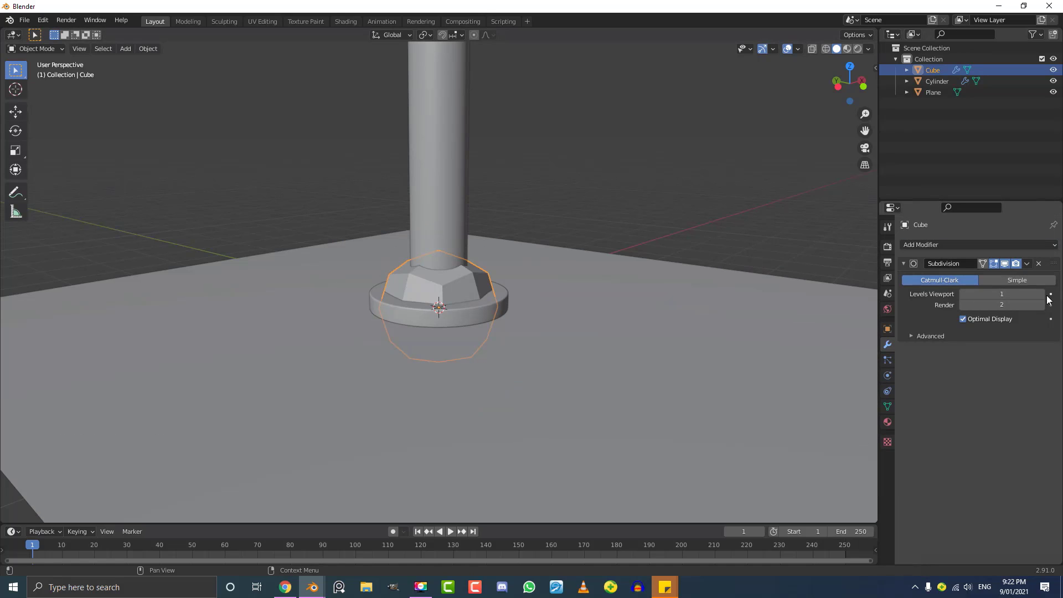
click(1044, 299)
click(1045, 299)
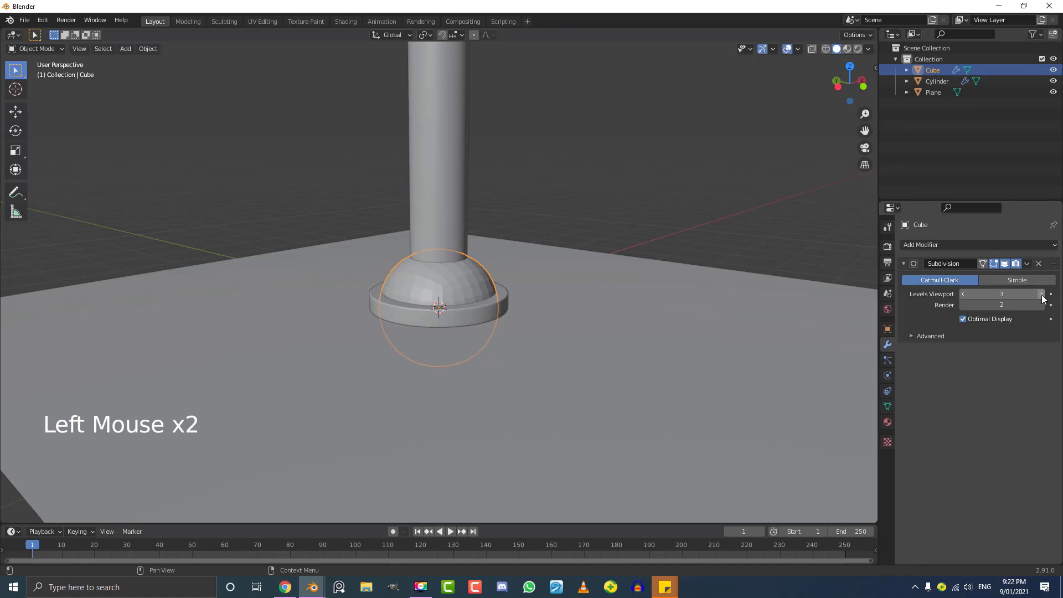
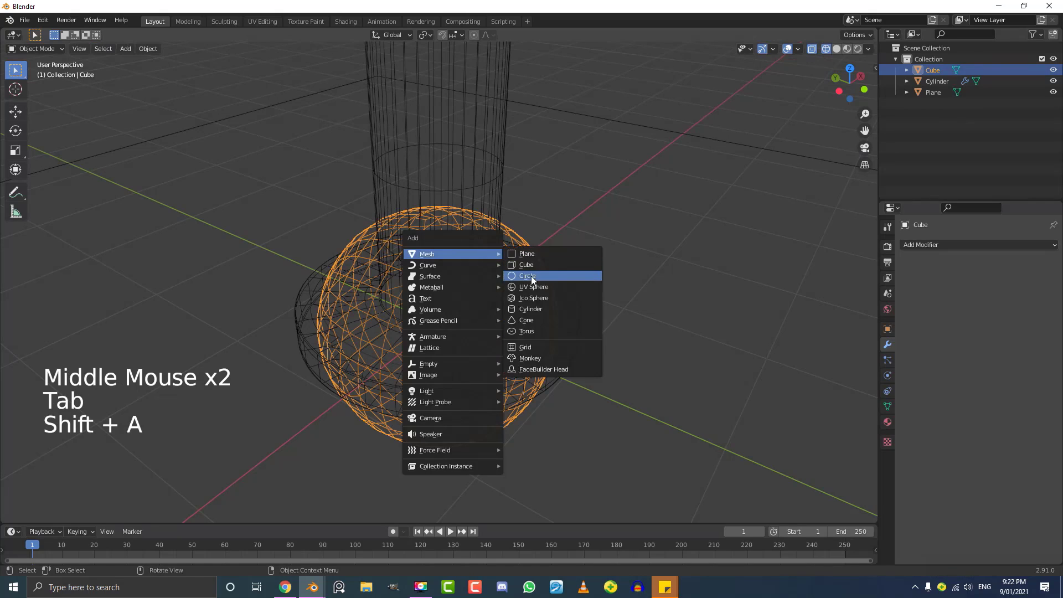
key(Tab)
key(z)
middle_click(441, 202)
scroll(up, 3)
key(z)
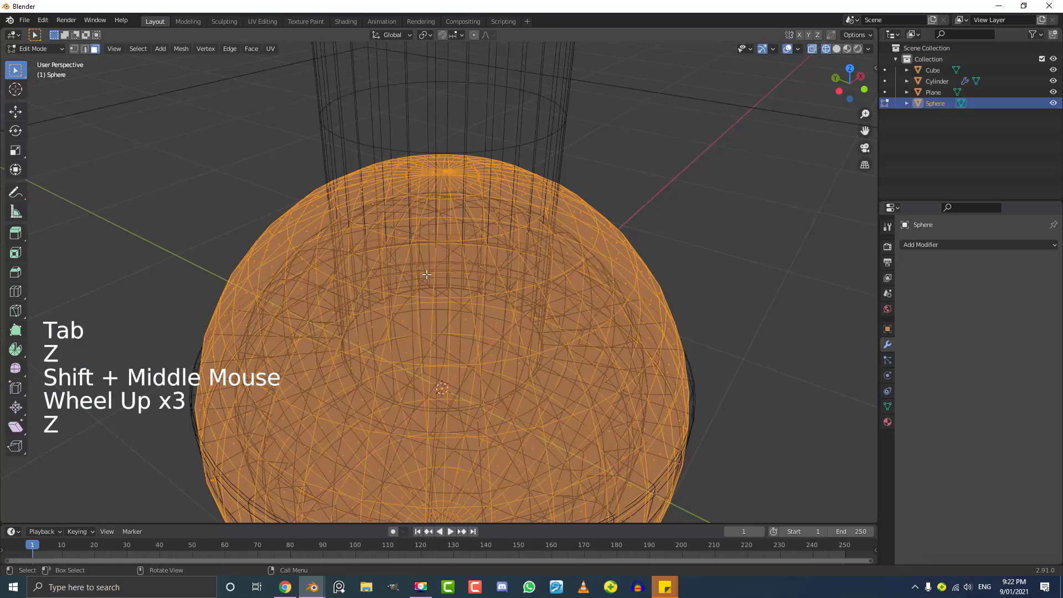
middle_click(448, 195)
scroll(up, 3)
key(Tab)
scroll(down, 3)
key(z)
scroll(down, 3)
middle_click(450, 283)
scroll(down, 3)
key(x)
click(478, 305)
middle_click(455, 302)
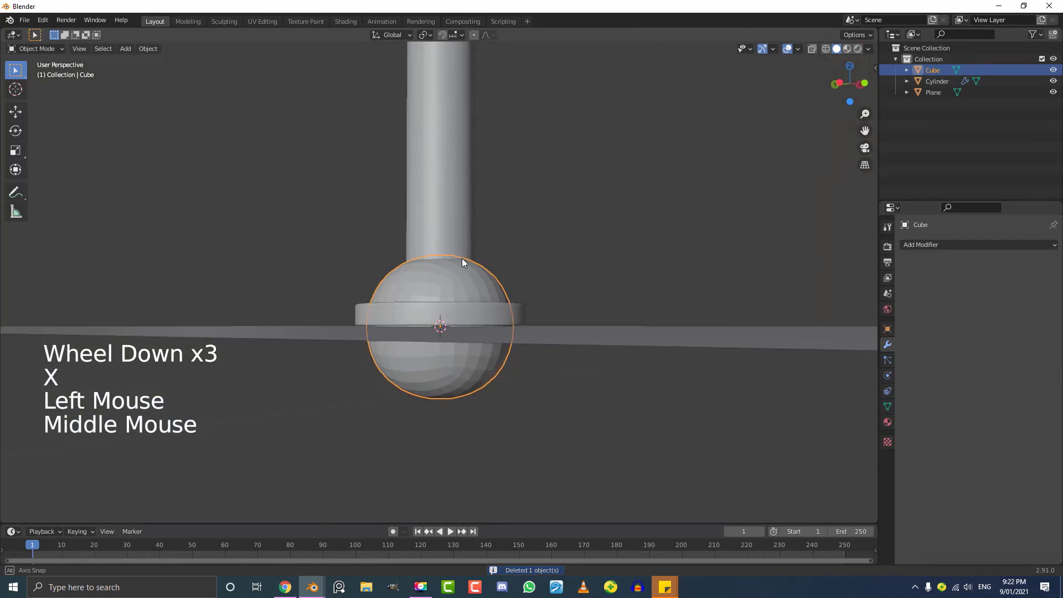
- From front view, move the ball up along Z so it rests on the plane
key(KP_1)
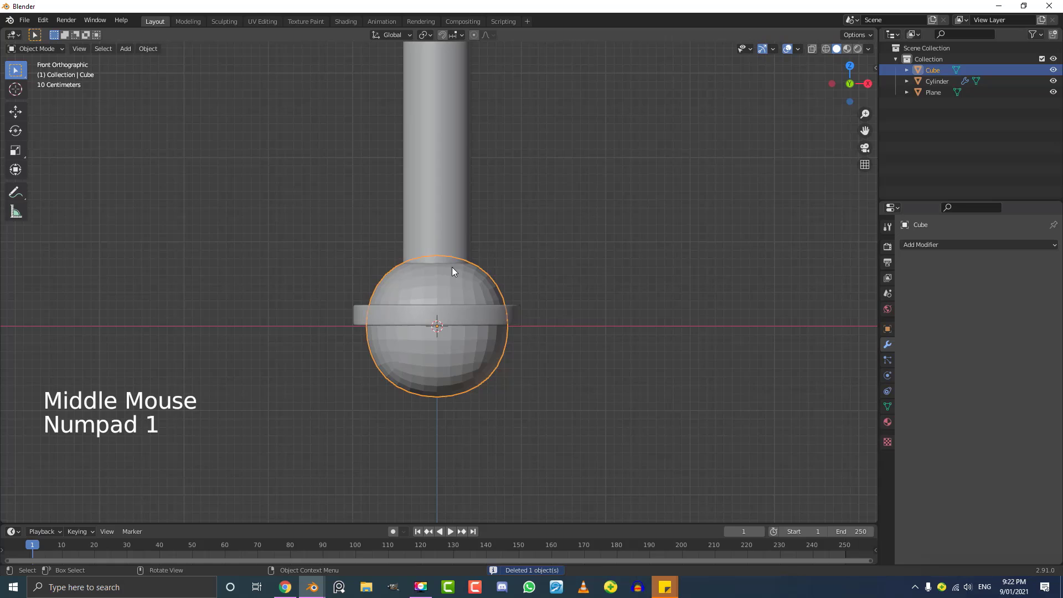
scroll(up, 3)
scroll(down, 3)
key(g)
key(g)
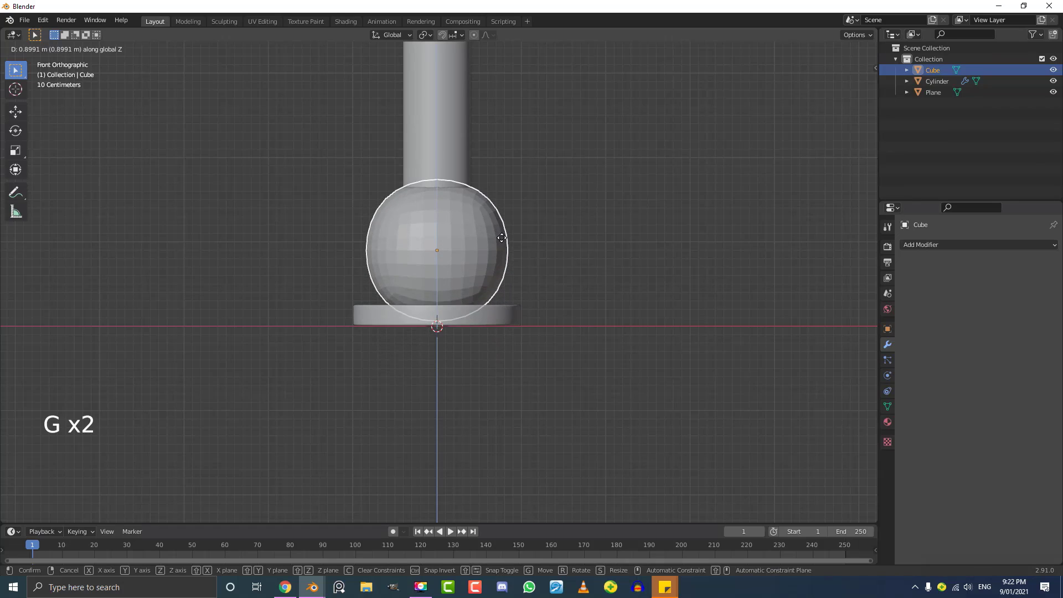
middle_click(394, 265)
scroll(down, 3)
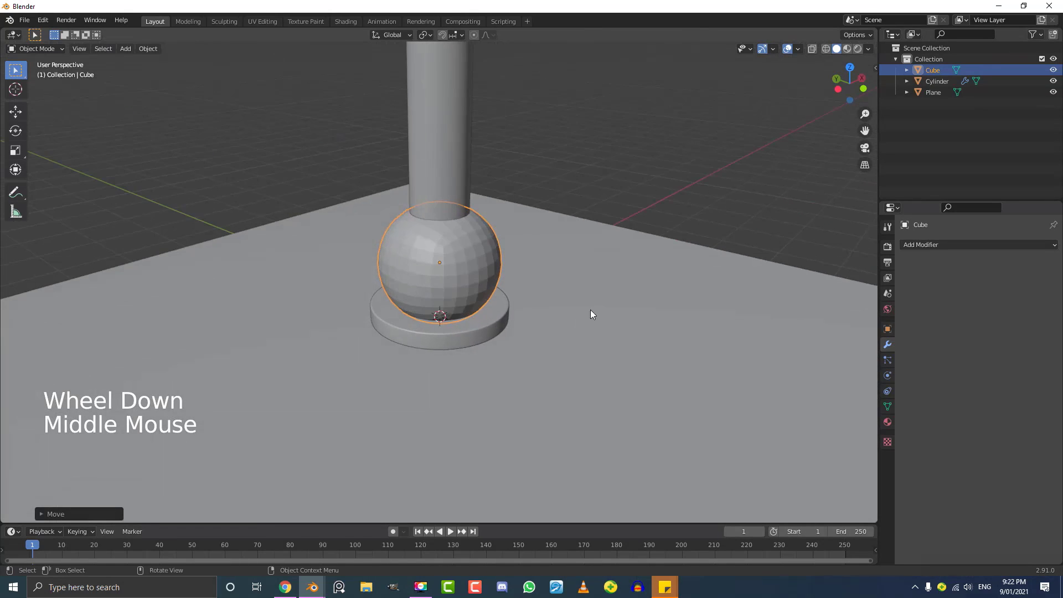
scroll(down, 3)
scroll(down, 3)
- Raise the pole about one metre along Z so it hovers clearly above the ball
click(445, 205)
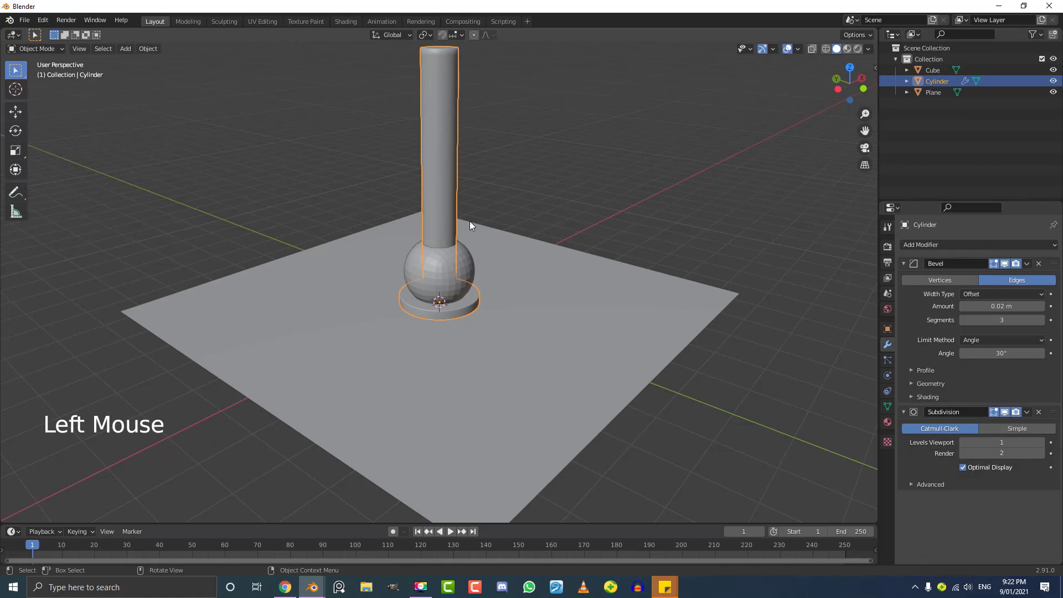
key(g)
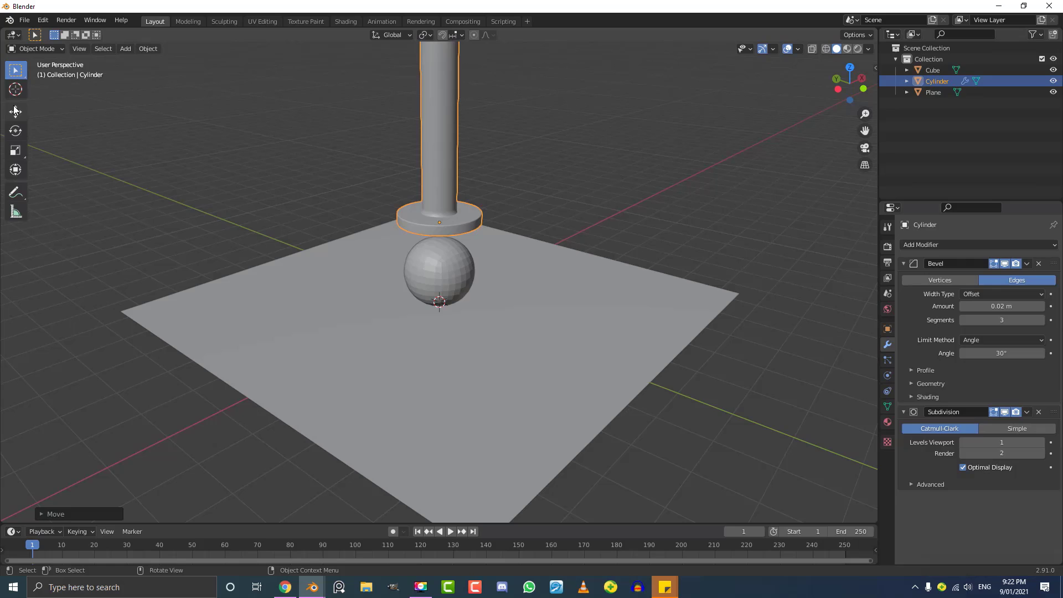
click(17, 114)
click(445, 180)
middle_click(438, 236)
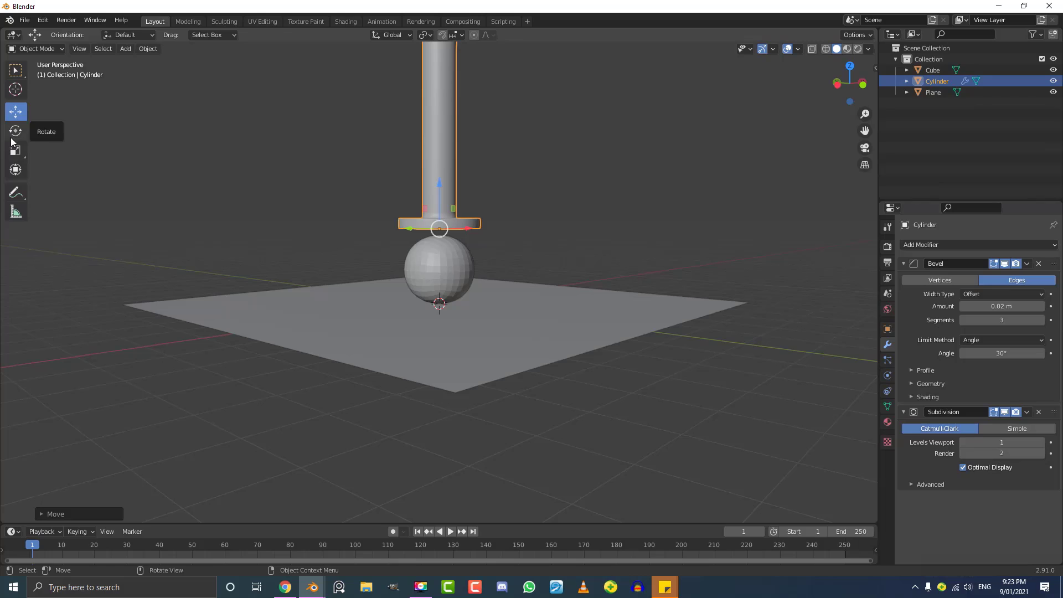
middle_click(431, 240)
key(g)
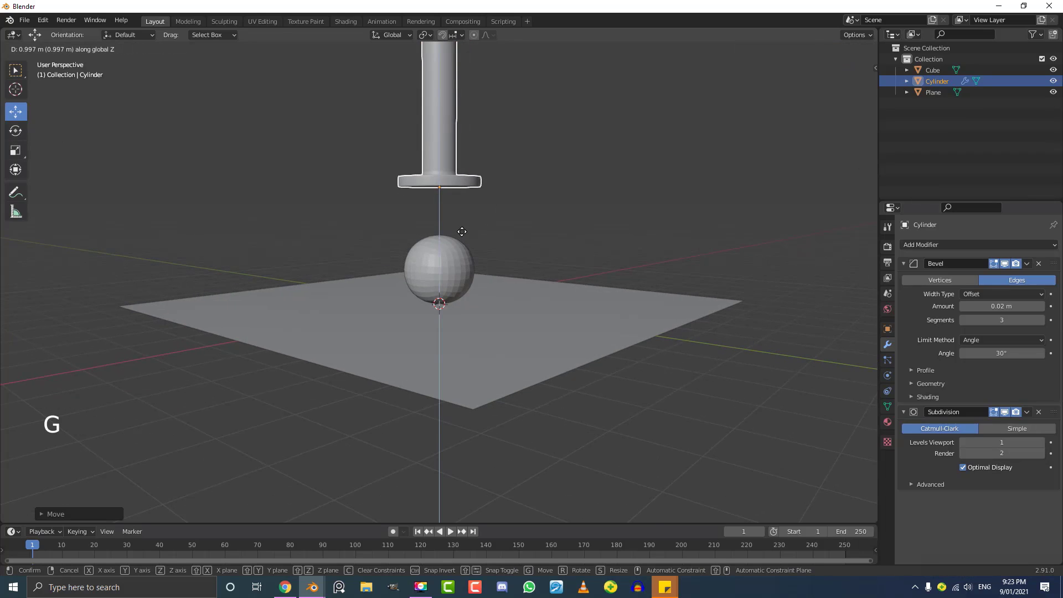
key(alt+a)
middle_click(479, 260)
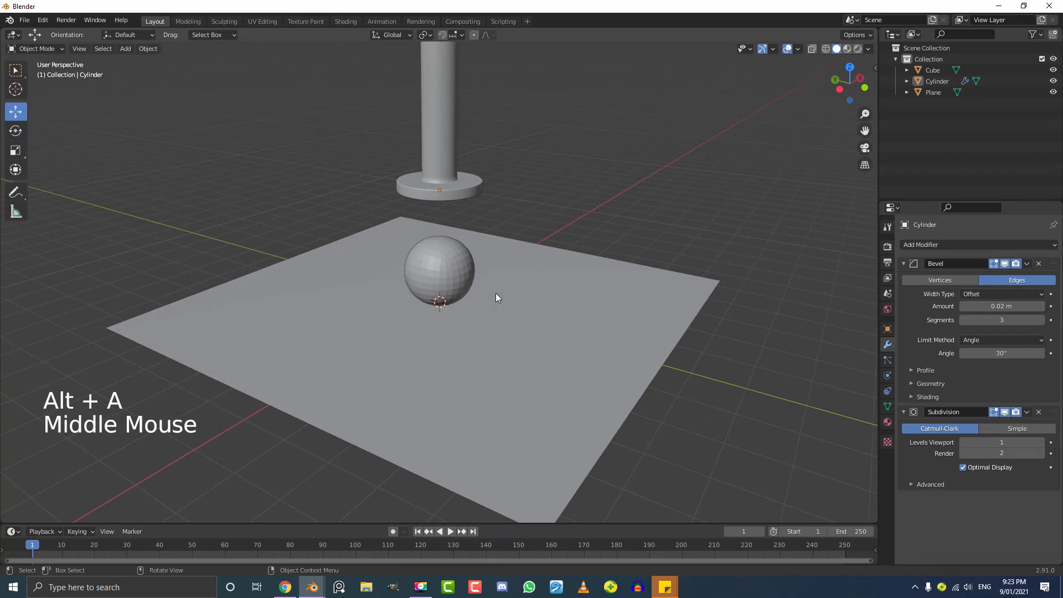
scroll(up, 3)
- Shade the rounded ball smooth via the Object menu and leave it selected
click(456, 213)
click(155, 50)
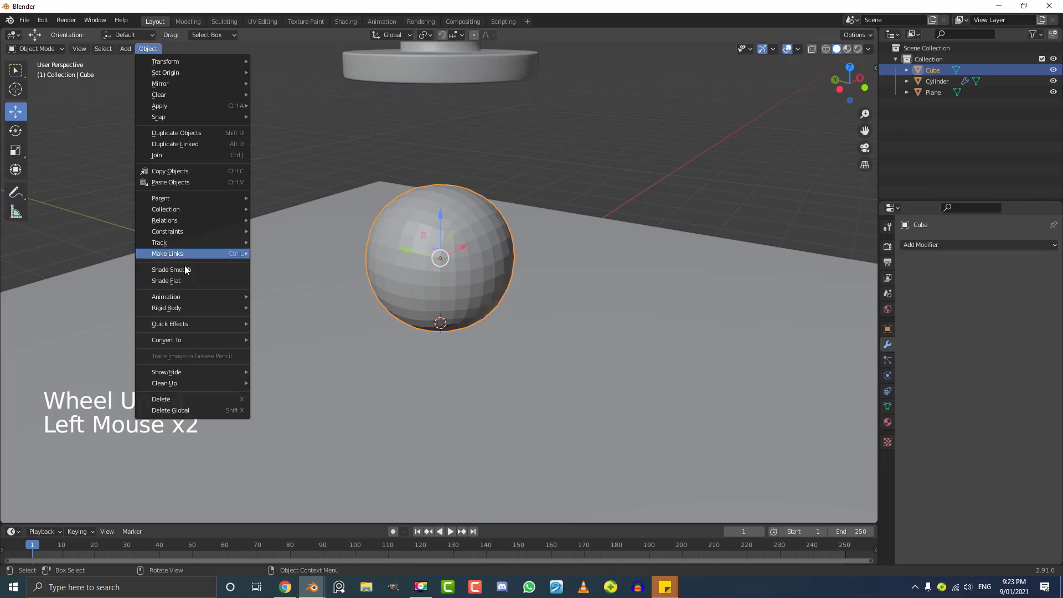
scroll(up, 3)
scroll(down, 3)
key(alt+a)
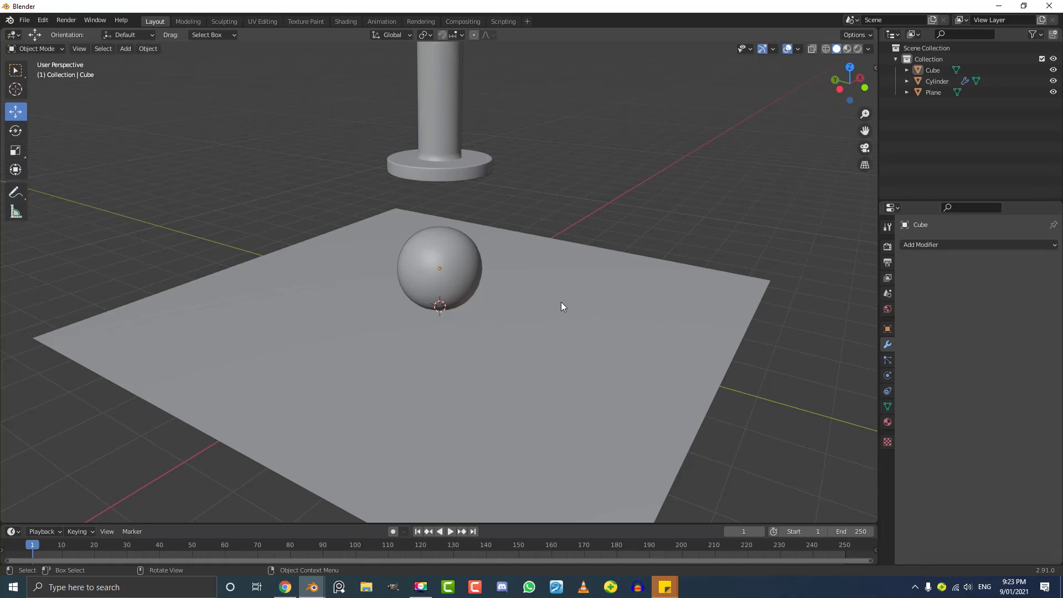
key(alt+a)
middle_click(536, 310)
click(443, 280)
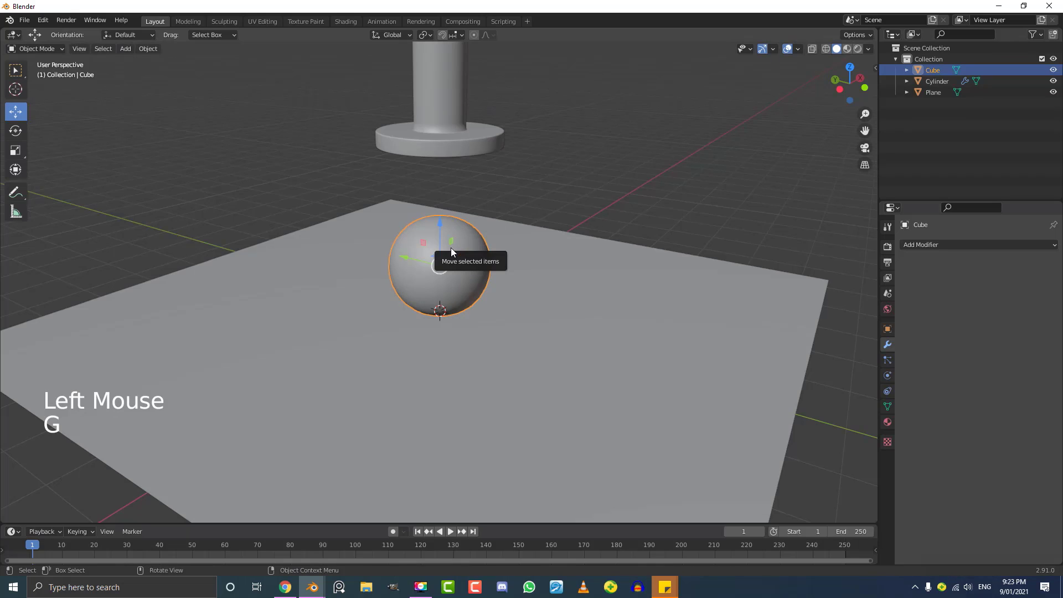
key(g)
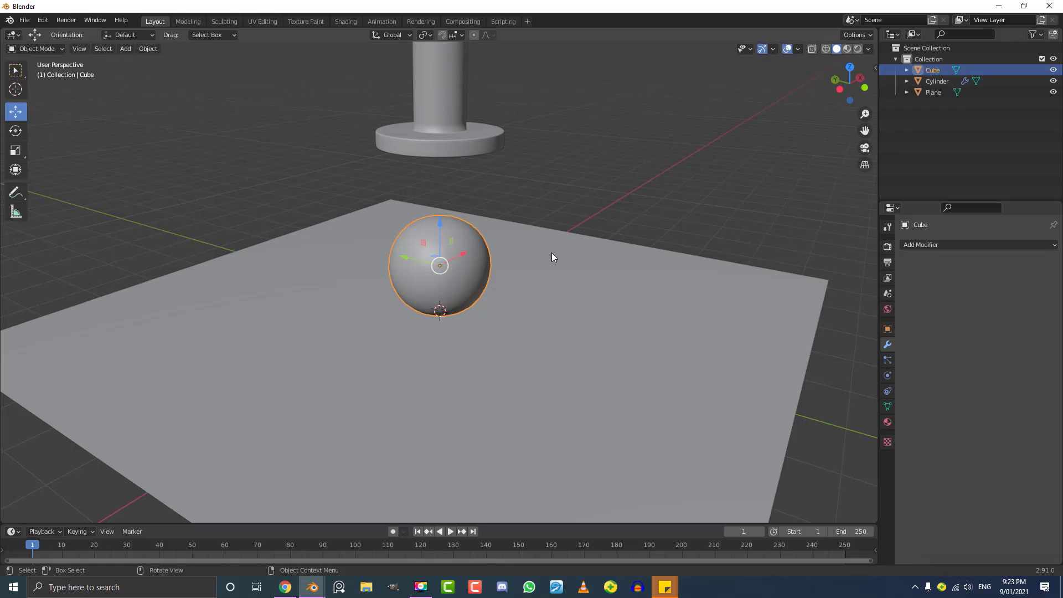
- Enable Collision physics on the ground plane
click(555, 257)
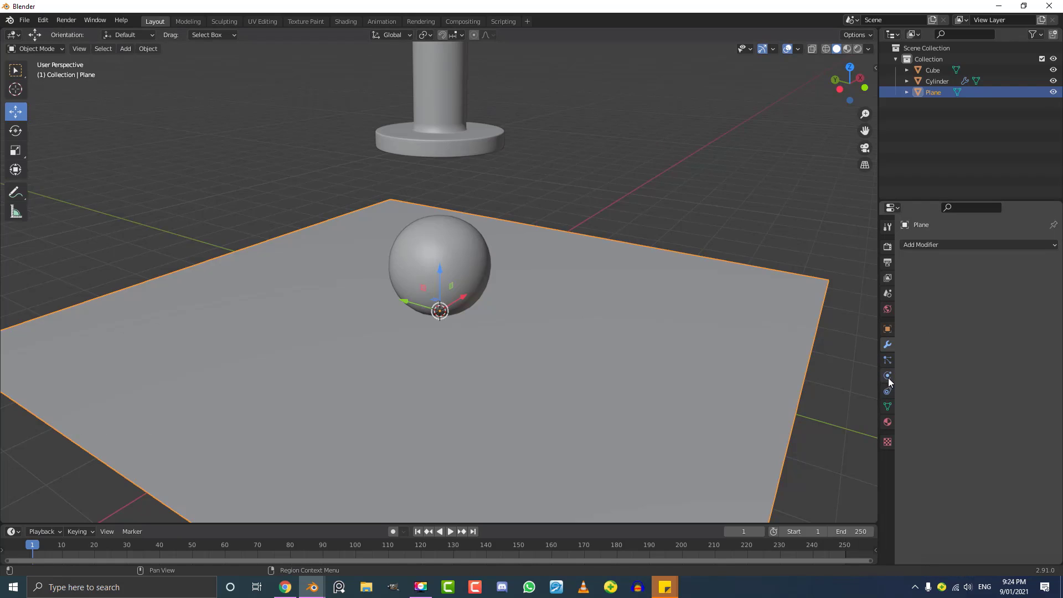
click(889, 377)
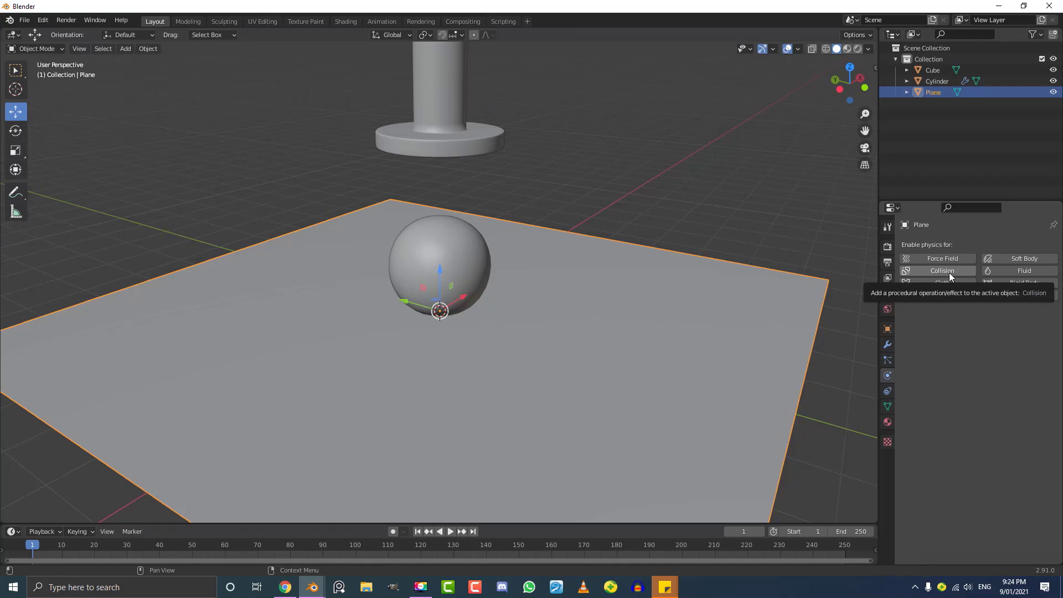
click(950, 277)
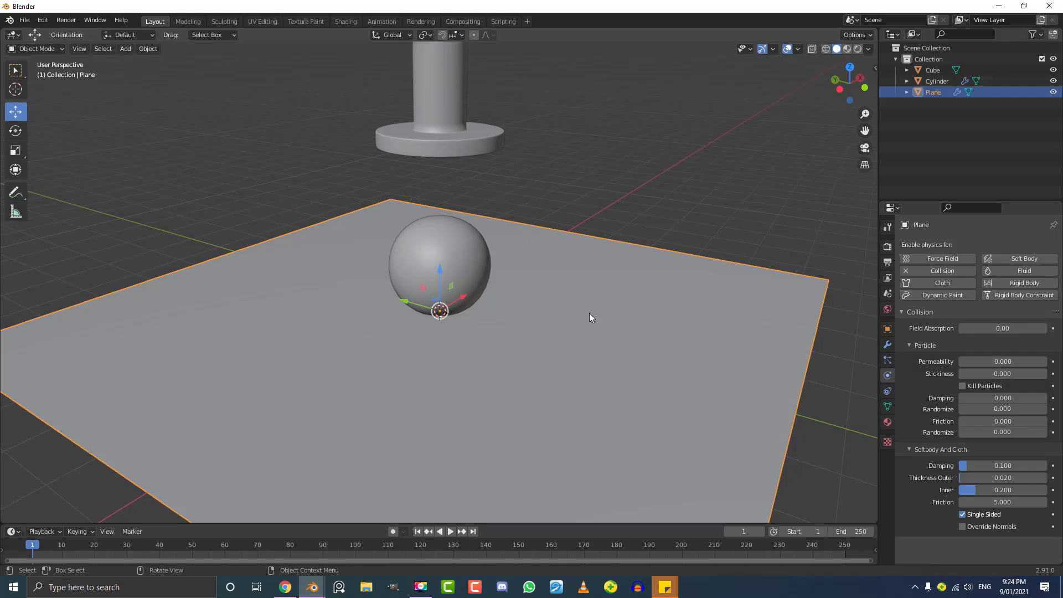
scroll(down, 3)
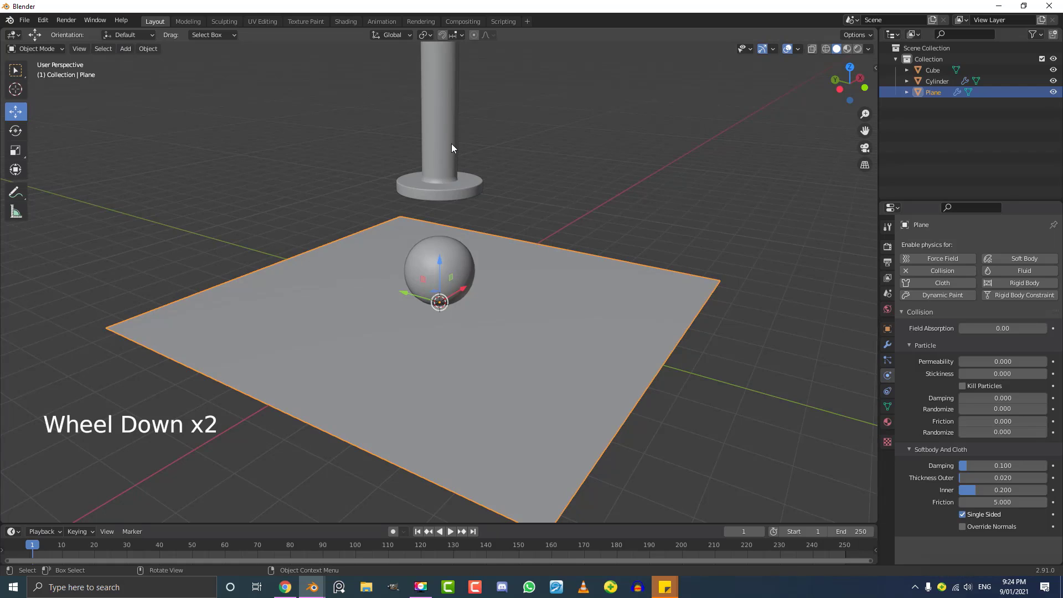
- Enable Collision physics on the cylinder pole, then reselect the ball
click(458, 143)
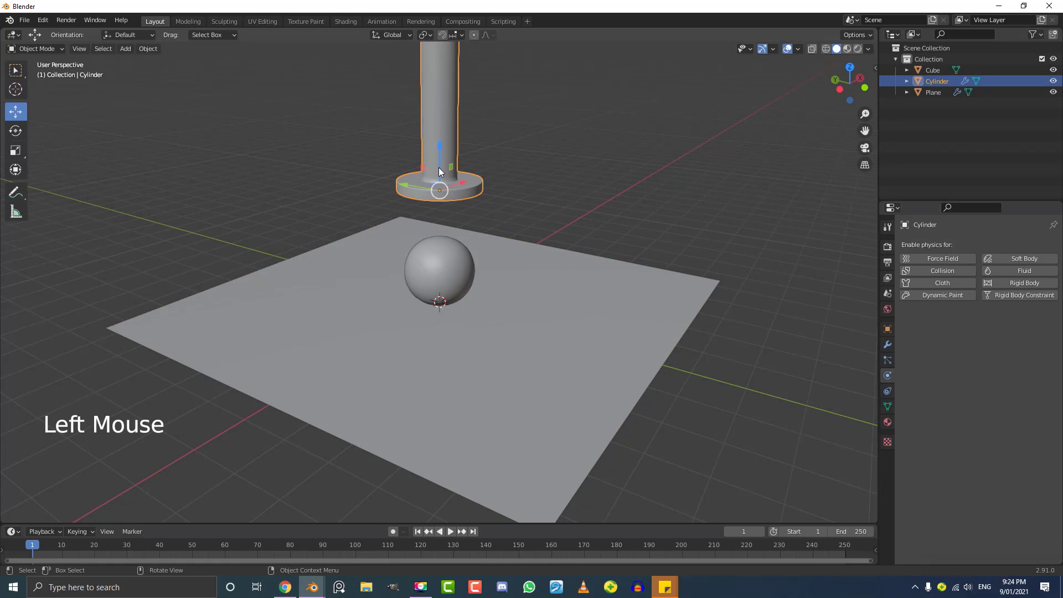
scroll(up, 3)
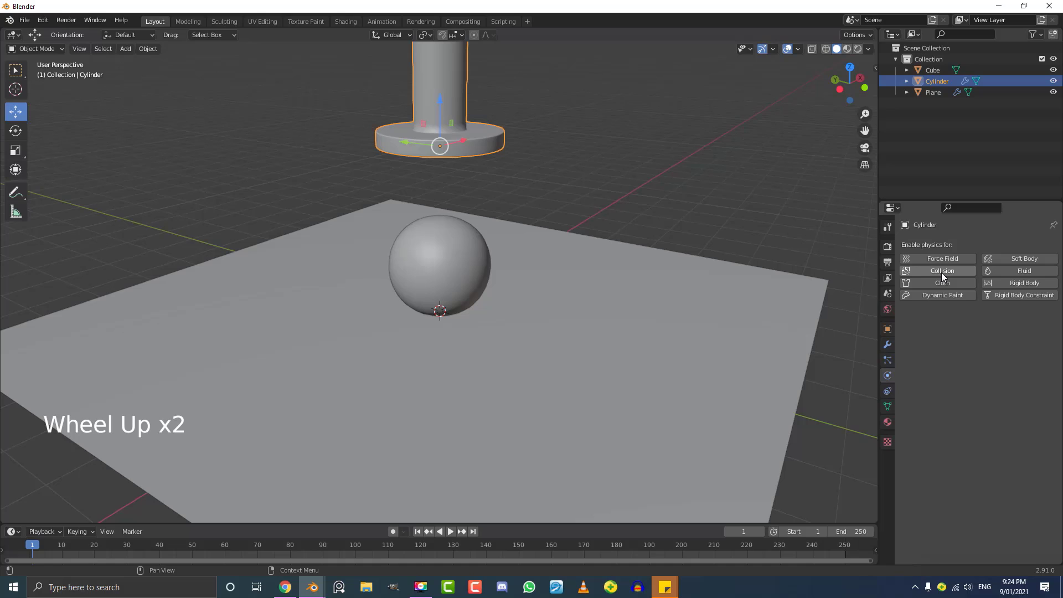
click(950, 271)
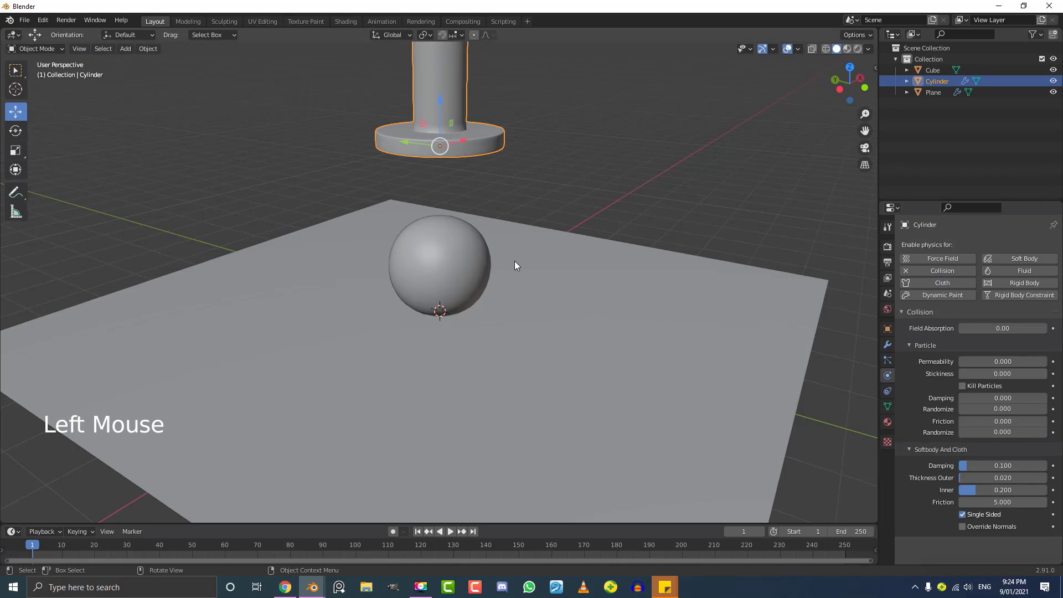
click(463, 255)
- Reposition objects with grab moves while orbiting around the ball
middle_click(455, 289)
scroll(up, 3)
key(g)
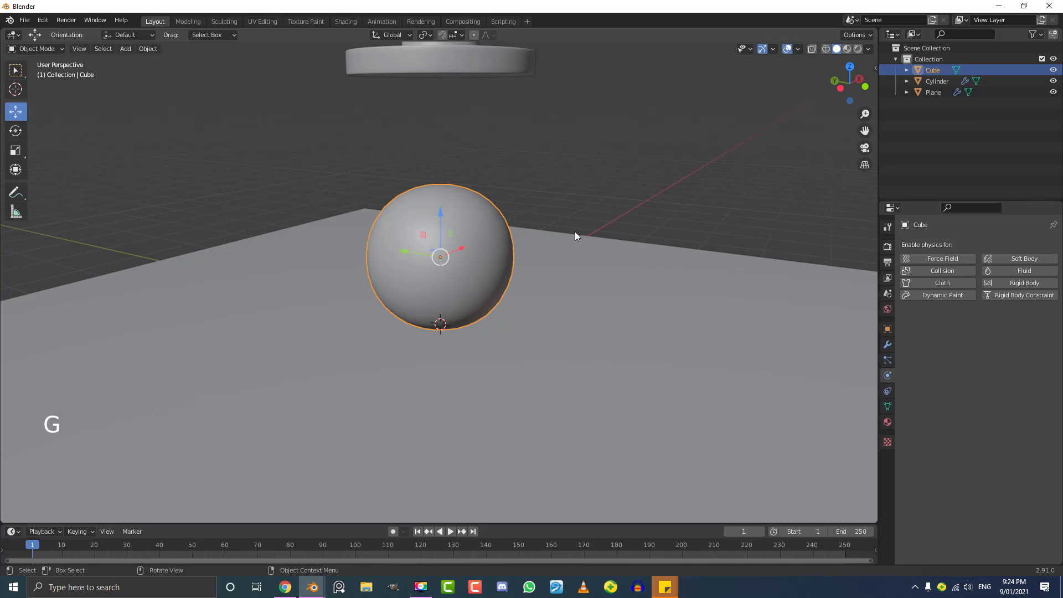
scroll(down, 3)
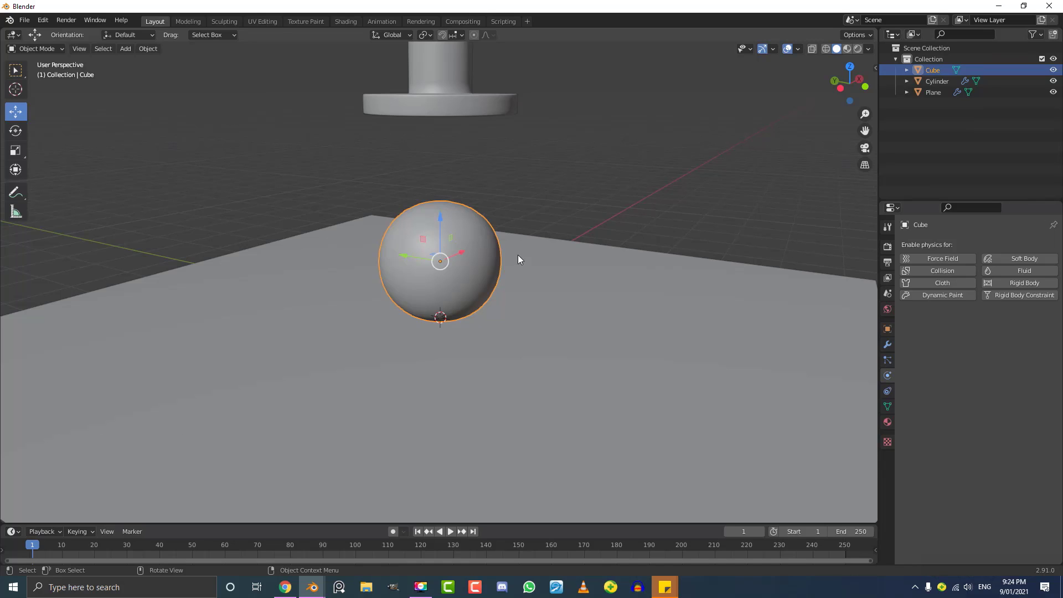
middle_click(528, 267)
key(g)
key(alt+a)
middle_click(496, 287)
- Select the ball and enable Soft Body physics on it
click(448, 245)
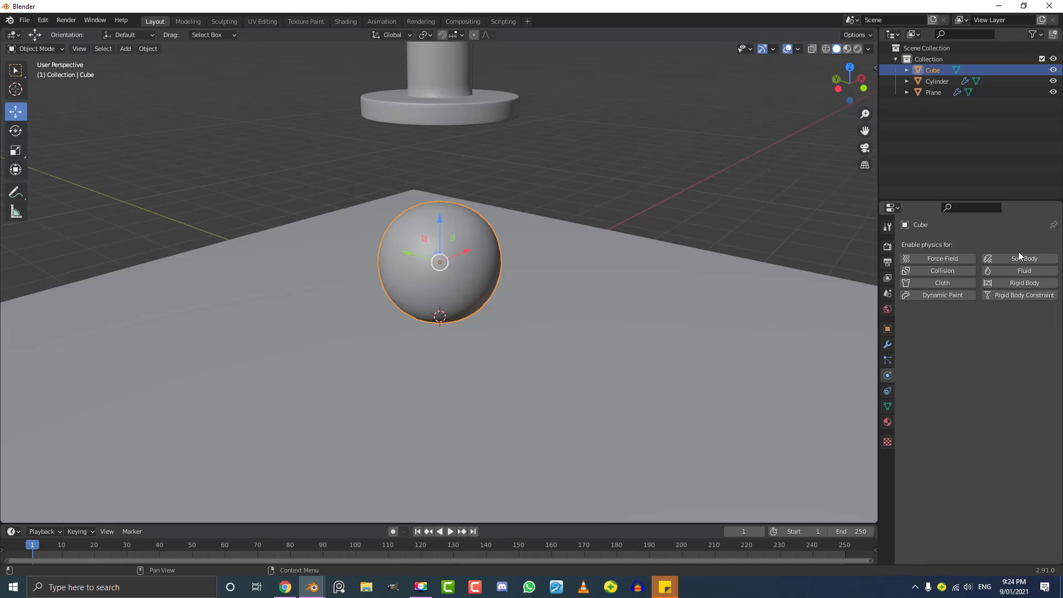
click(1042, 264)
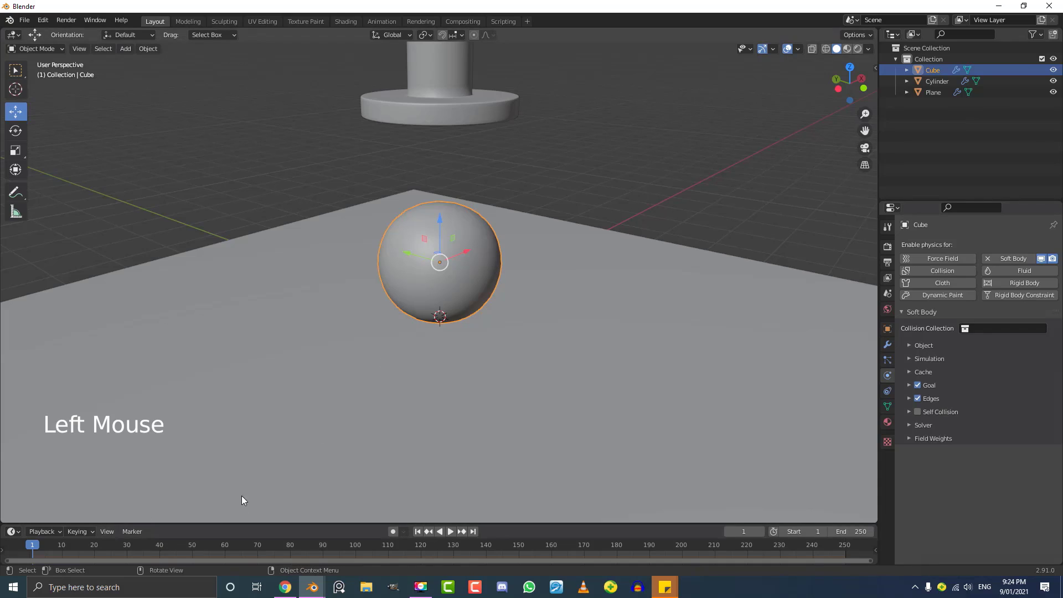
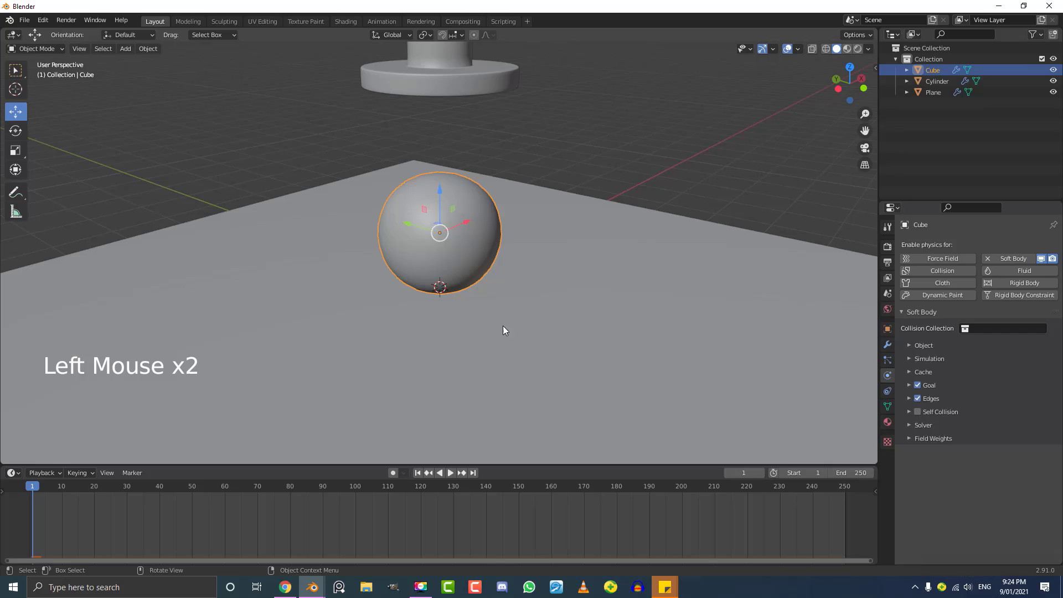
- Play the animation to see how the soft-body ball behaves, then stop
key(space)
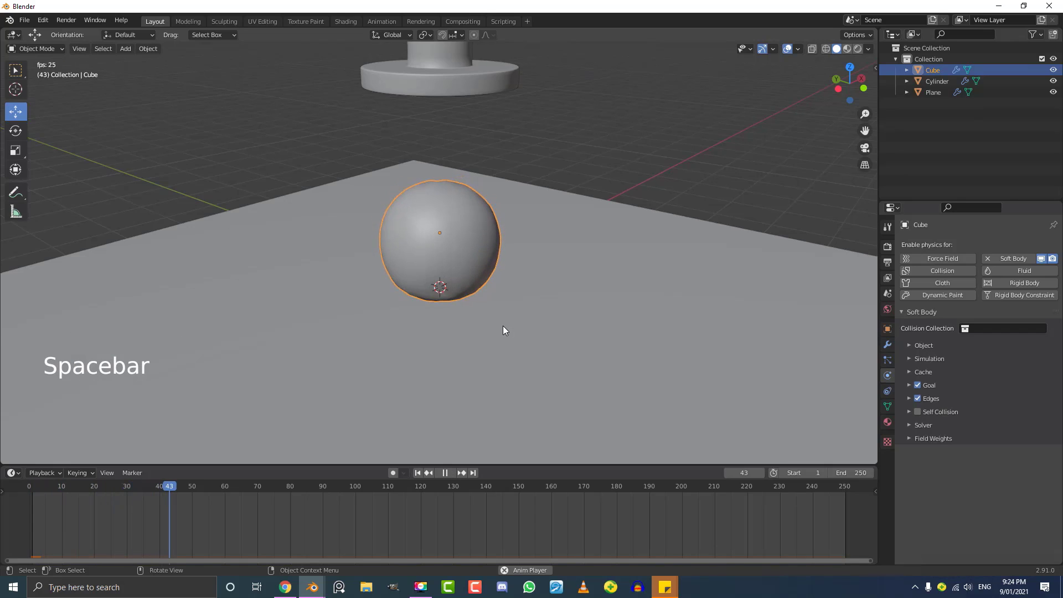
middle_click(644, 385)
key(space)
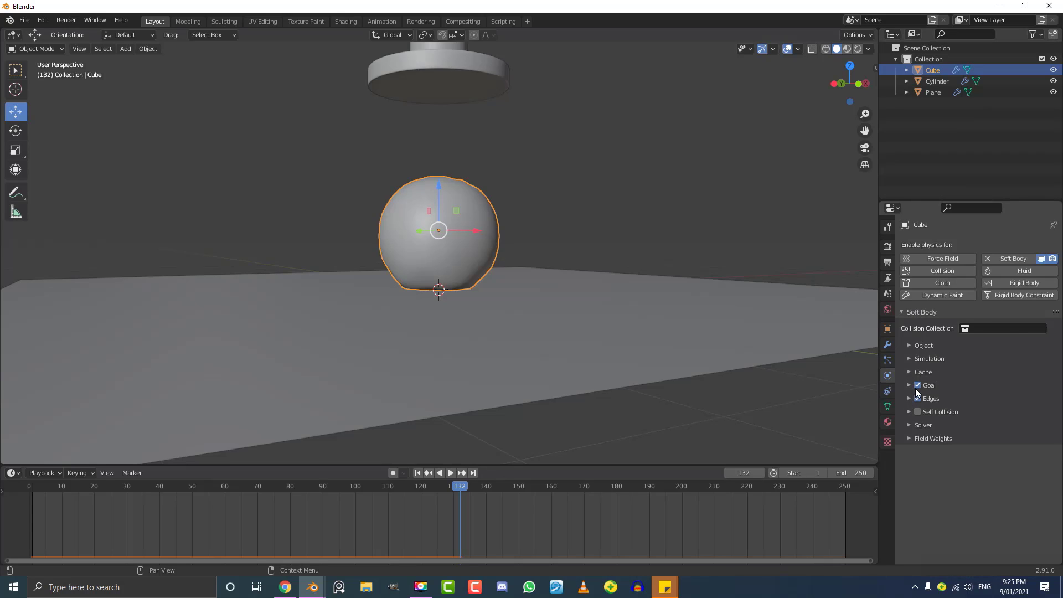
scroll(down, 3)
middle_click(414, 280)
scroll(up, 3)
- Move the plane down beneath the ball, replay the simulation, then undo the move
click(523, 293)
key(g)
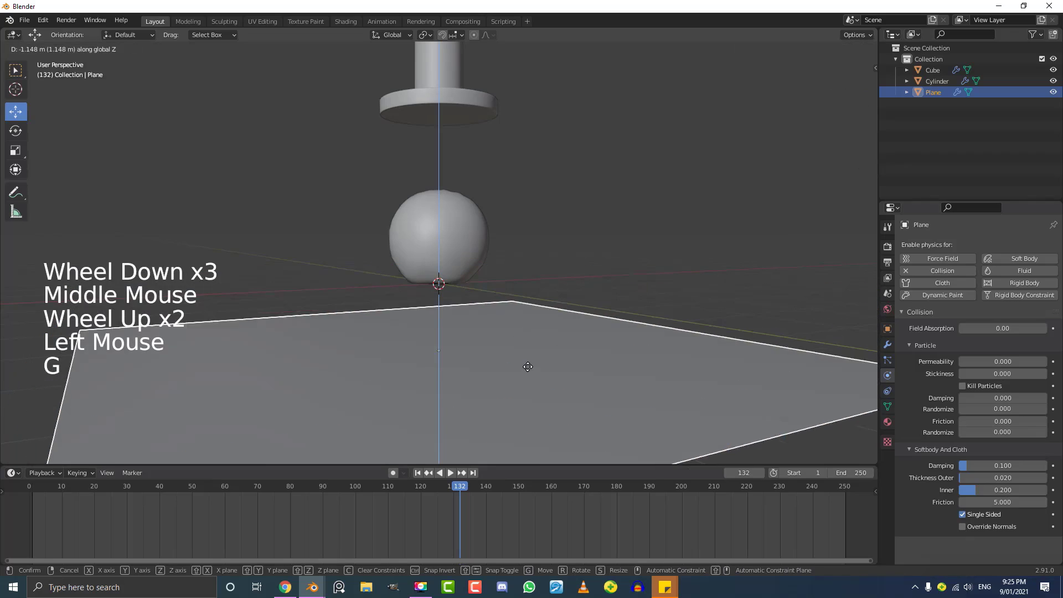
click(457, 492)
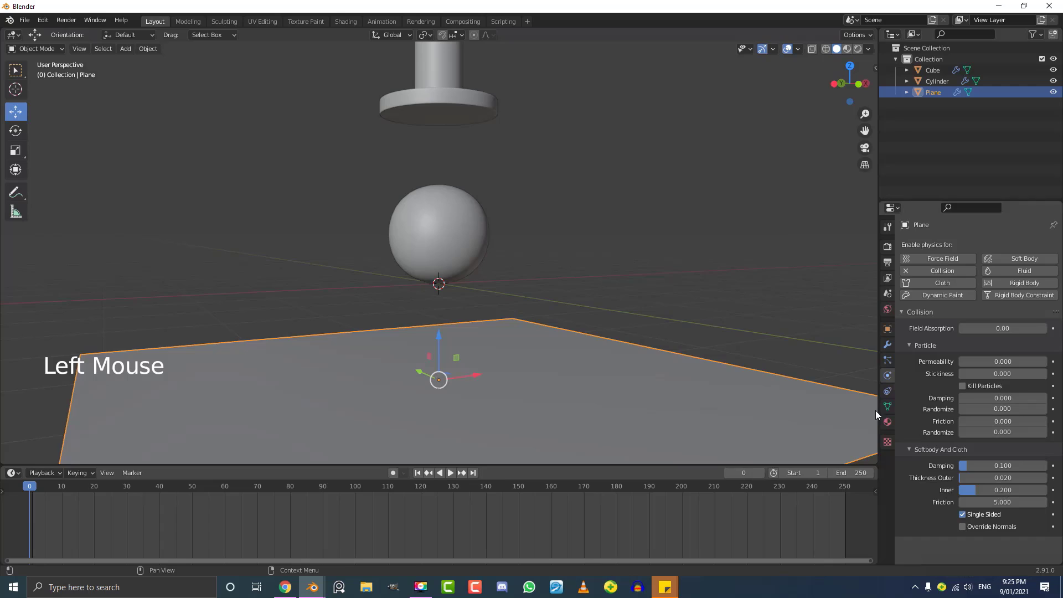
middle_click(443, 299)
key(space)
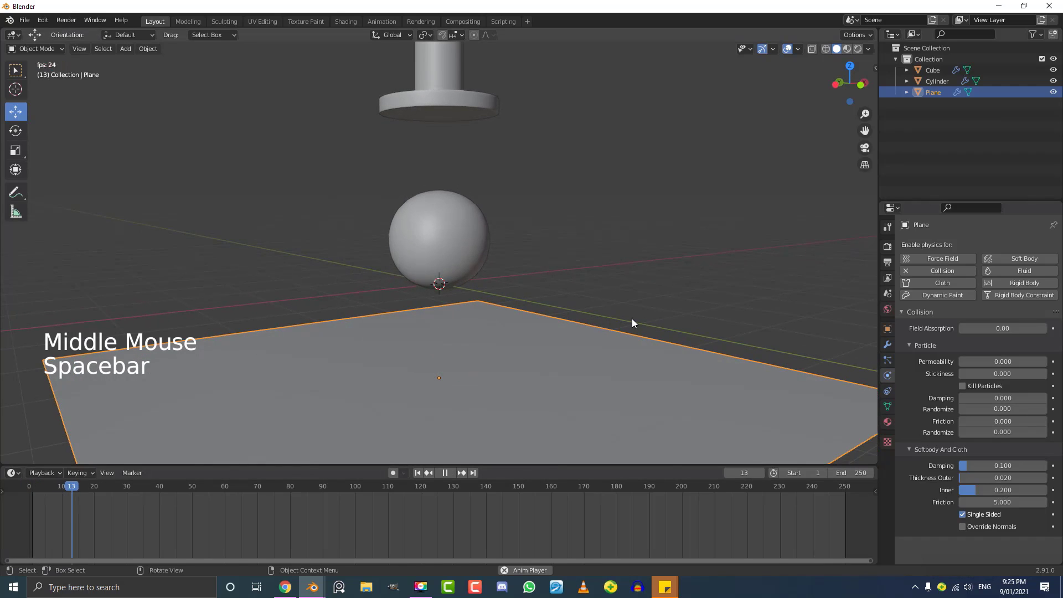
scroll(down, 3)
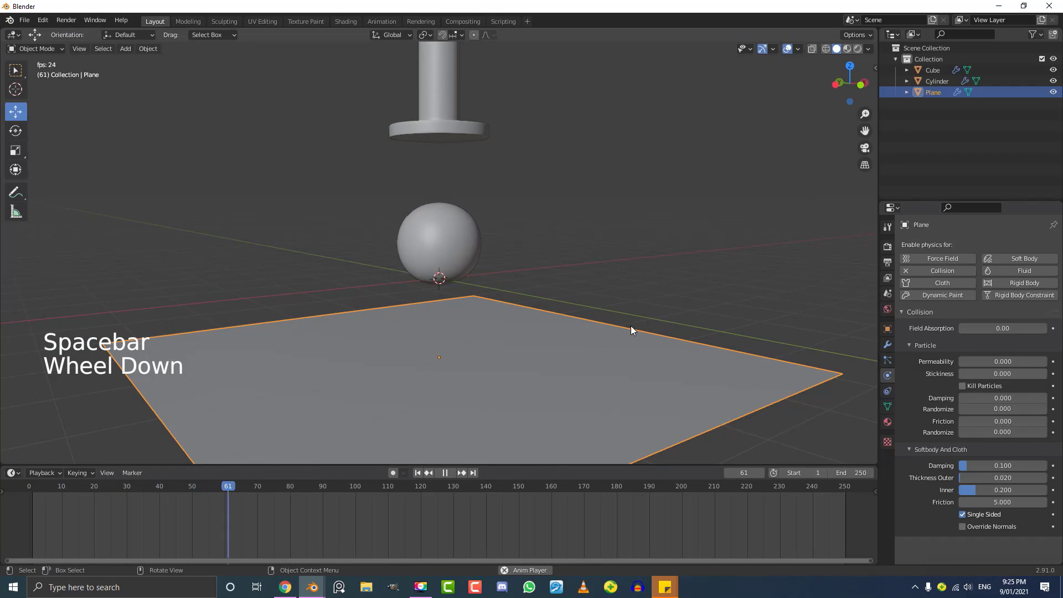
middle_click(580, 329)
key(space)
key(ctrl+z)
key(ctrl+z)
- Disable the soft body's Goal so the ball falls, replay, and return to the first frame
click(449, 225)
scroll(up, 3)
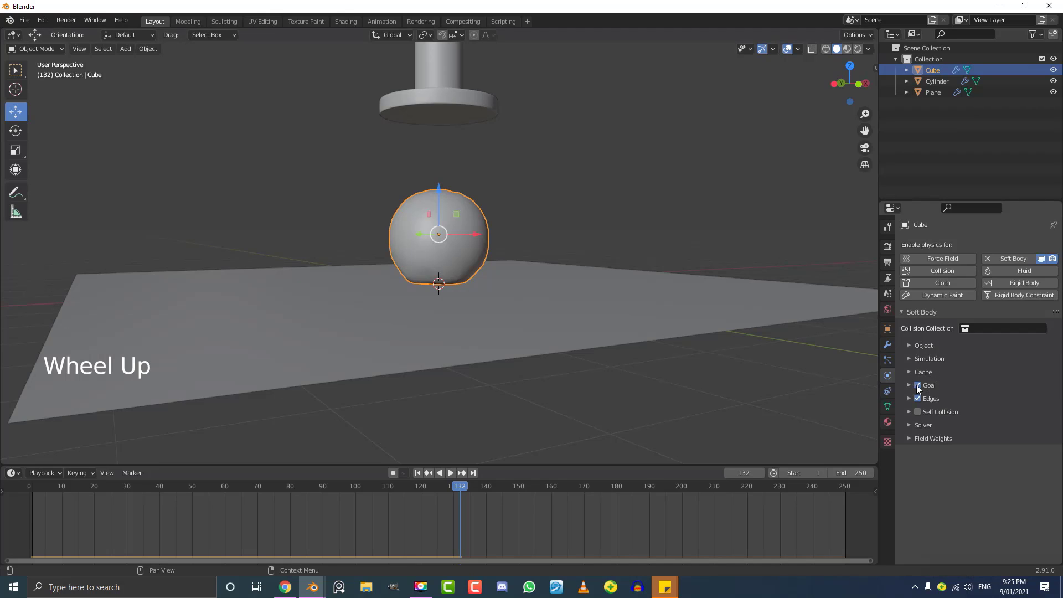
click(925, 386)
middle_click(493, 251)
key(space)
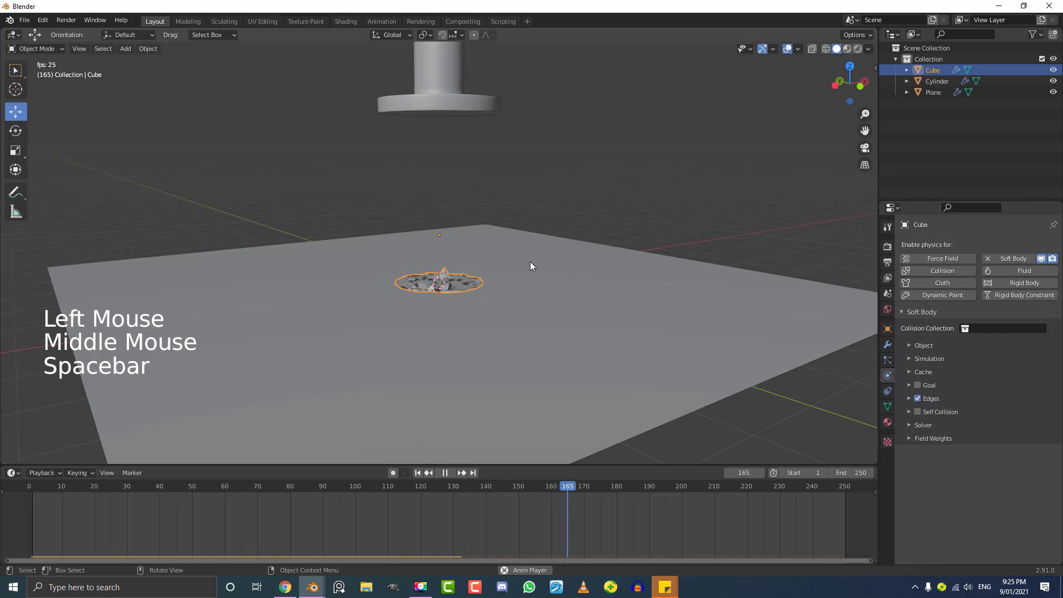
key(space)
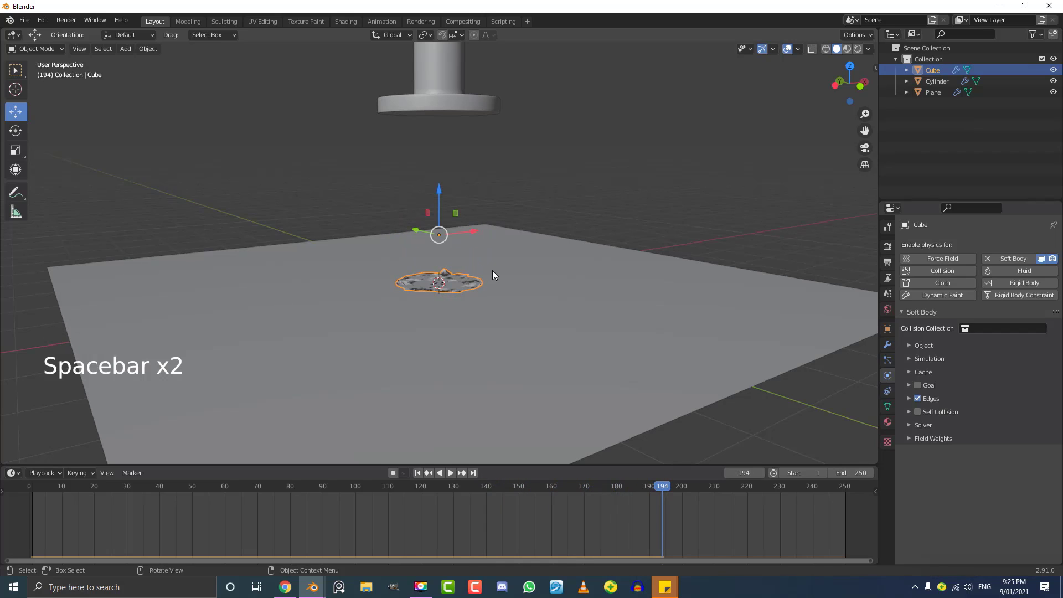
key(shift+Left)
scroll(up, 3)
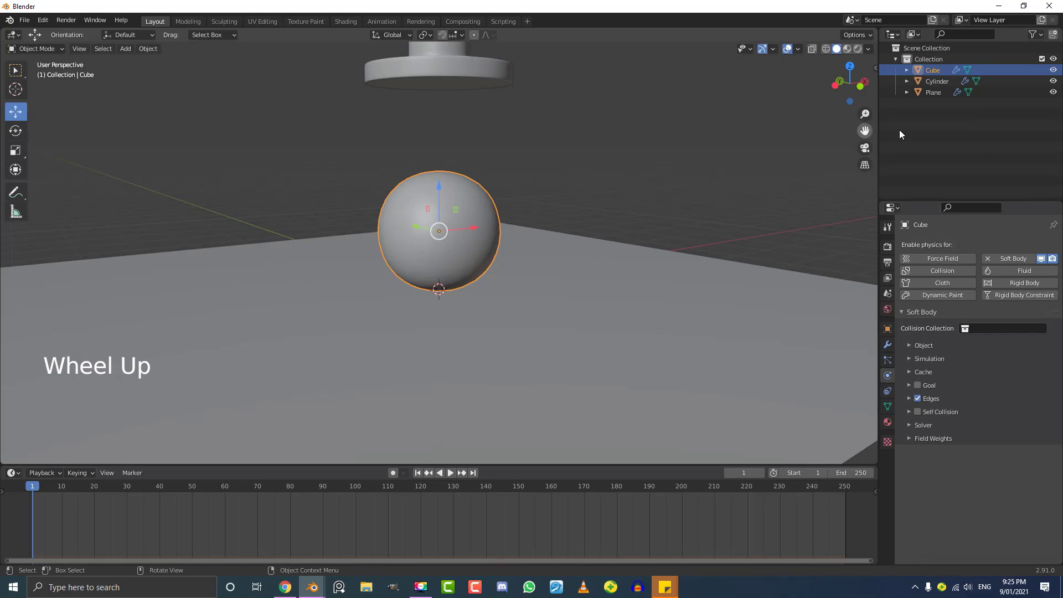
- Enable Self Collision on the ball and inspect its mesh in wireframe shading
click(922, 417)
middle_click(596, 222)
scroll(up, 3)
scroll(up, 3)
key(z)
middle_click(450, 188)
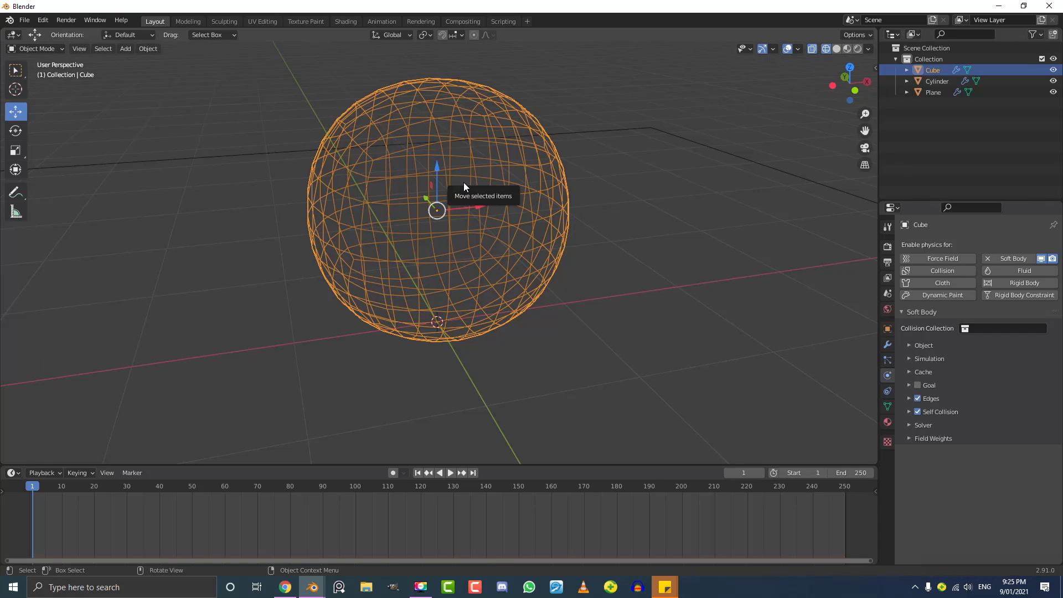
key(z)
scroll(down, 3)
- Replay the fall from frame 0 so the ball crumples into a mound on the plane
key(space)
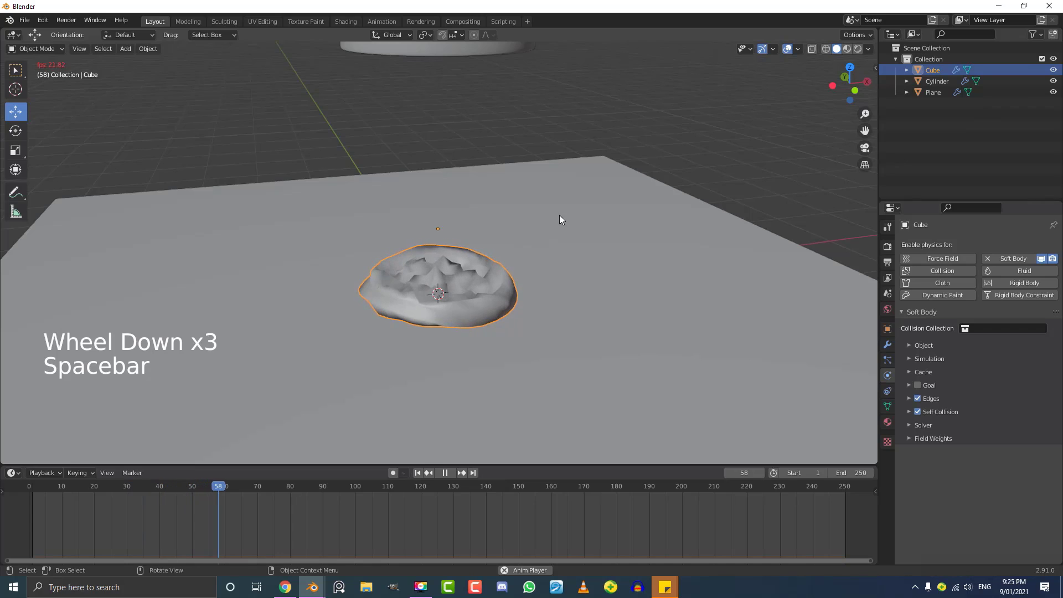
key(space)
click(185, 494)
key(space)
key(space)
click(958, 388)
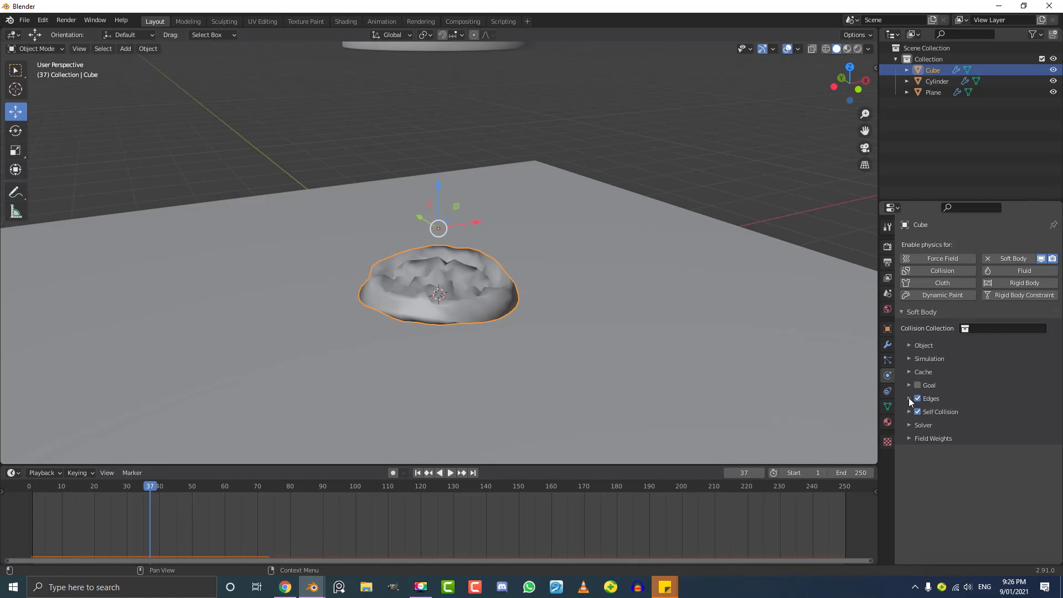
- Set the edge springs to plasticity 3 and bending 8, then play the simulation
click(915, 398)
scroll(down, 3)
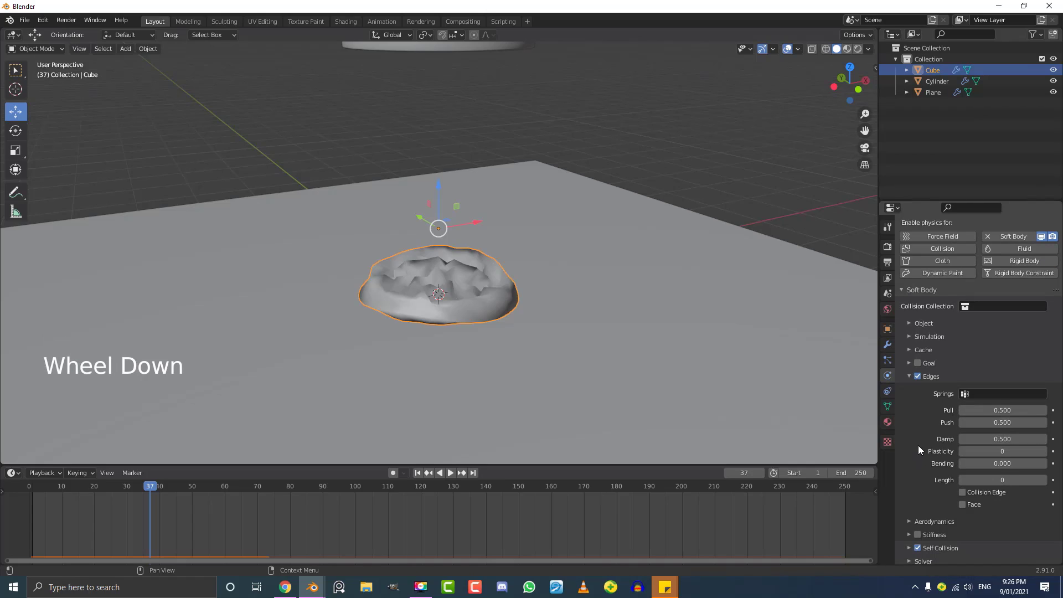
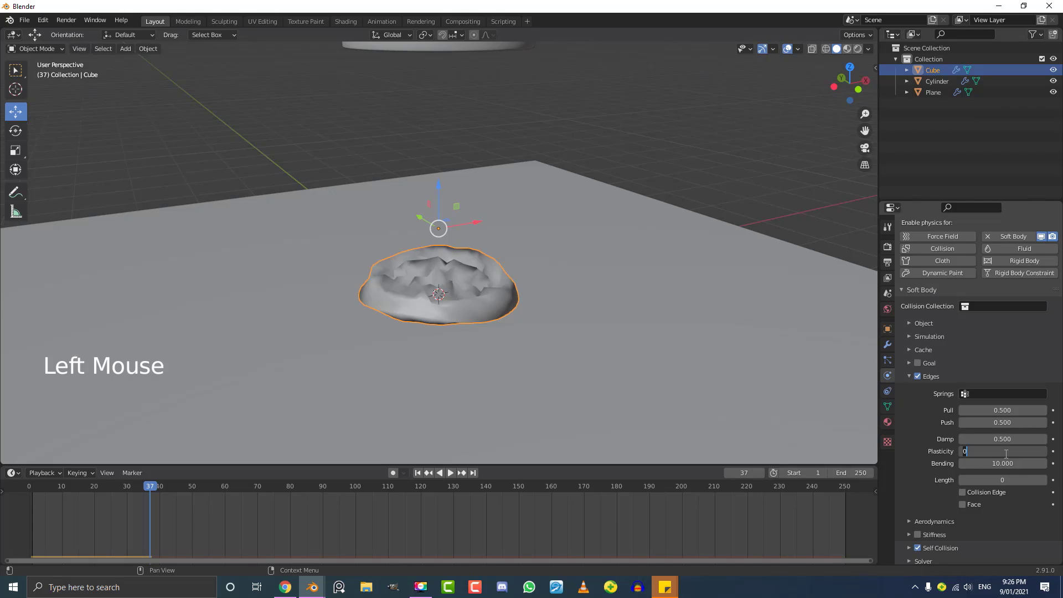
key(shift+Left)
key(space)
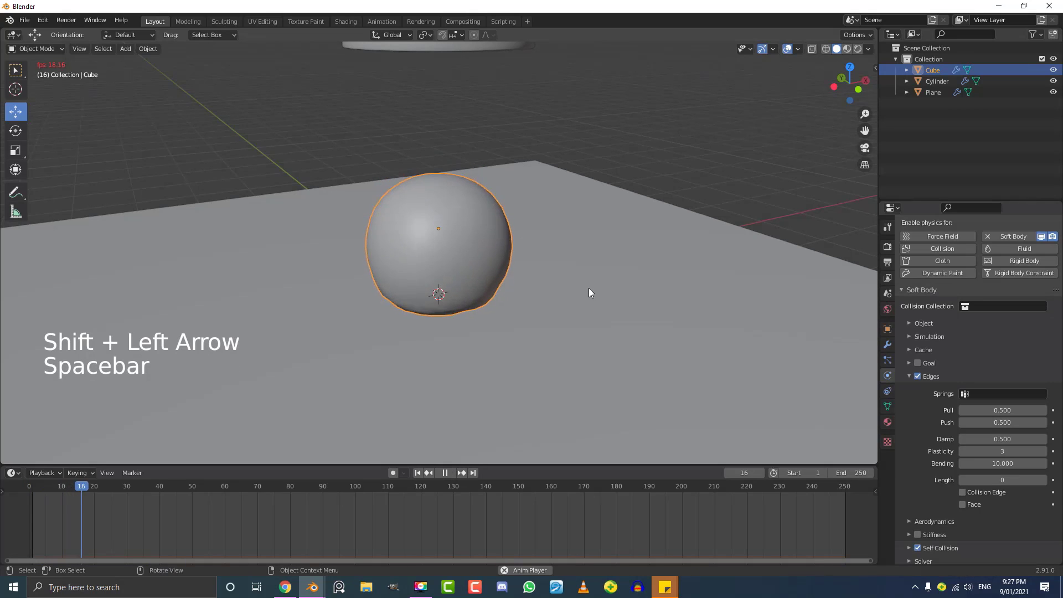
scroll(down, 3)
middle_click(483, 315)
key(space)
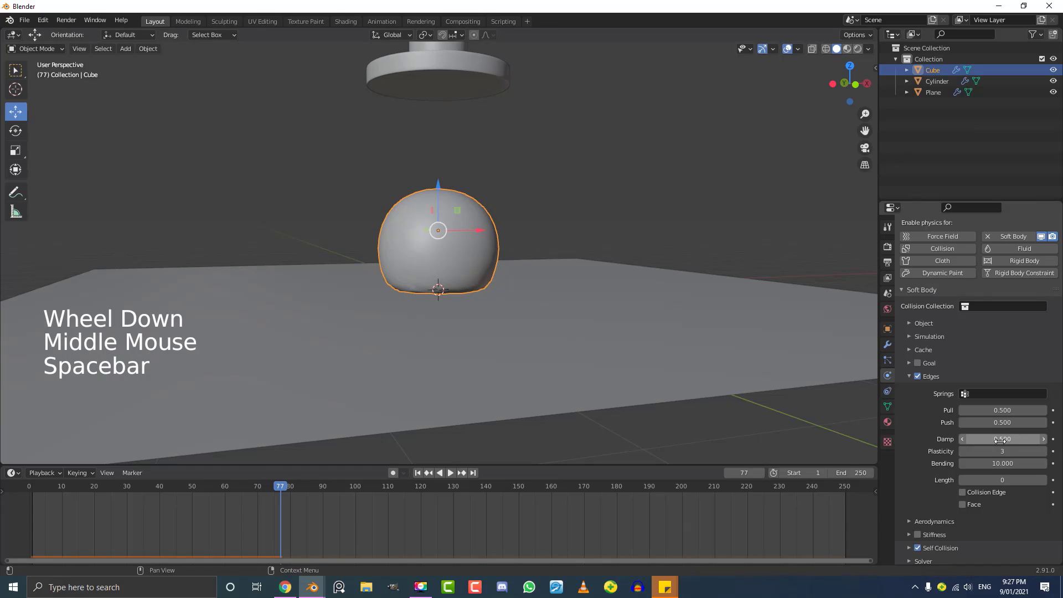
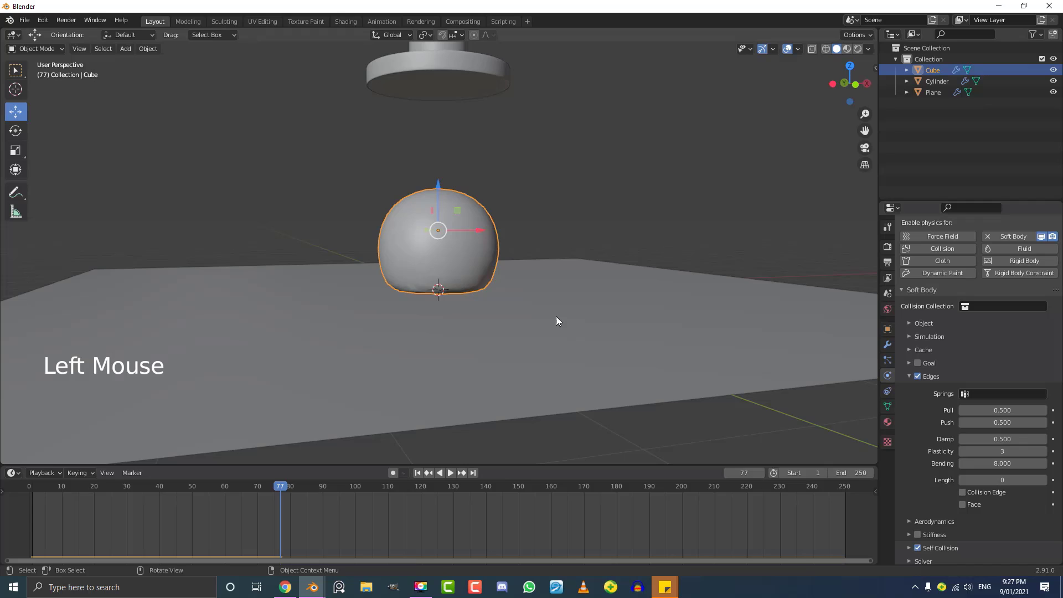
- Replay from the start to check the ball holds a rounded shape, then view the pole
key(shift+Left)
key(space)
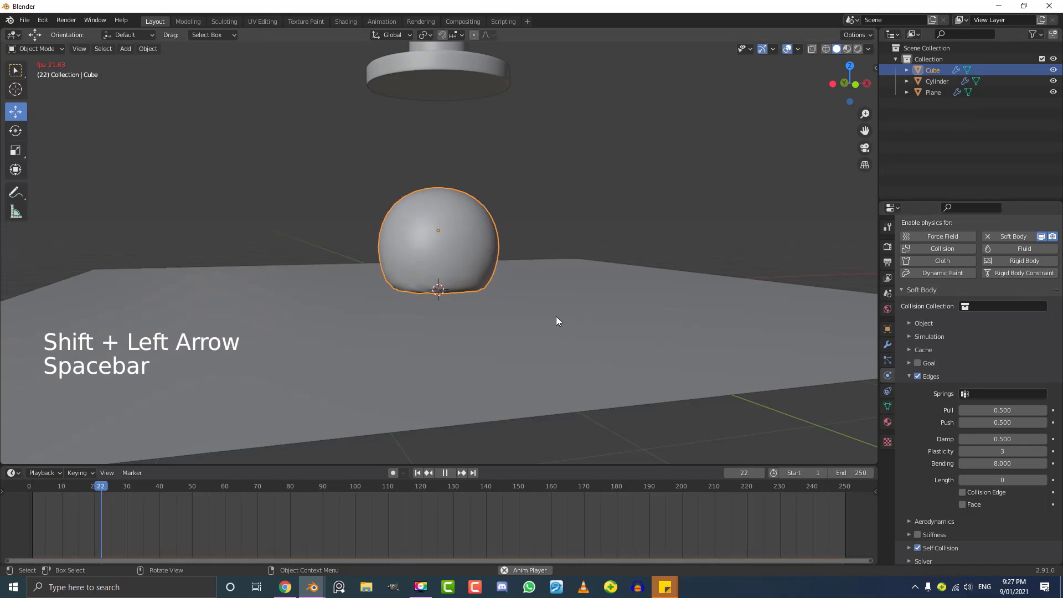
key(space)
scroll(up, 3)
scroll(up, 3)
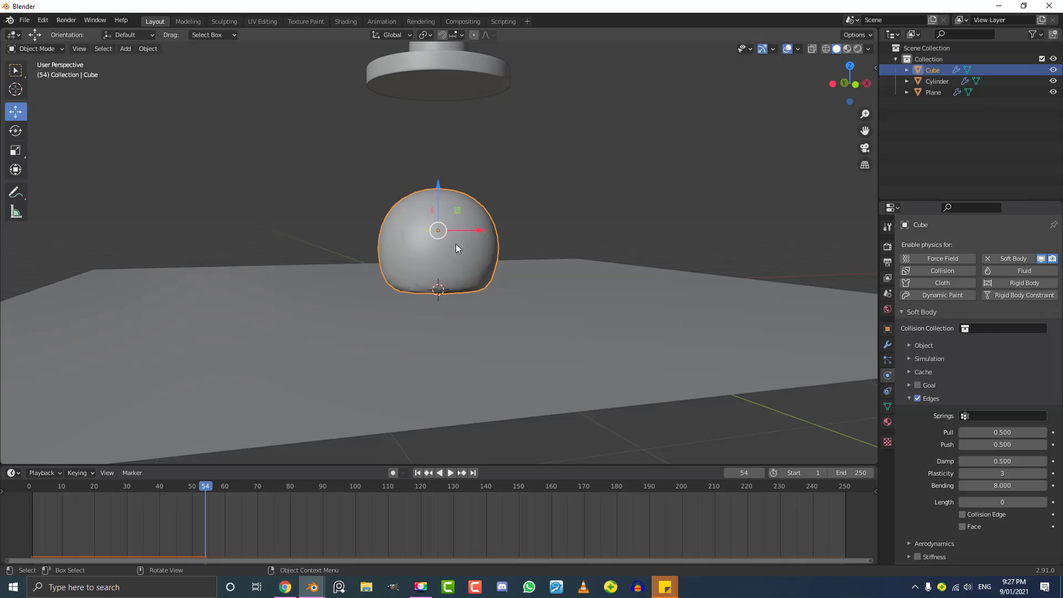
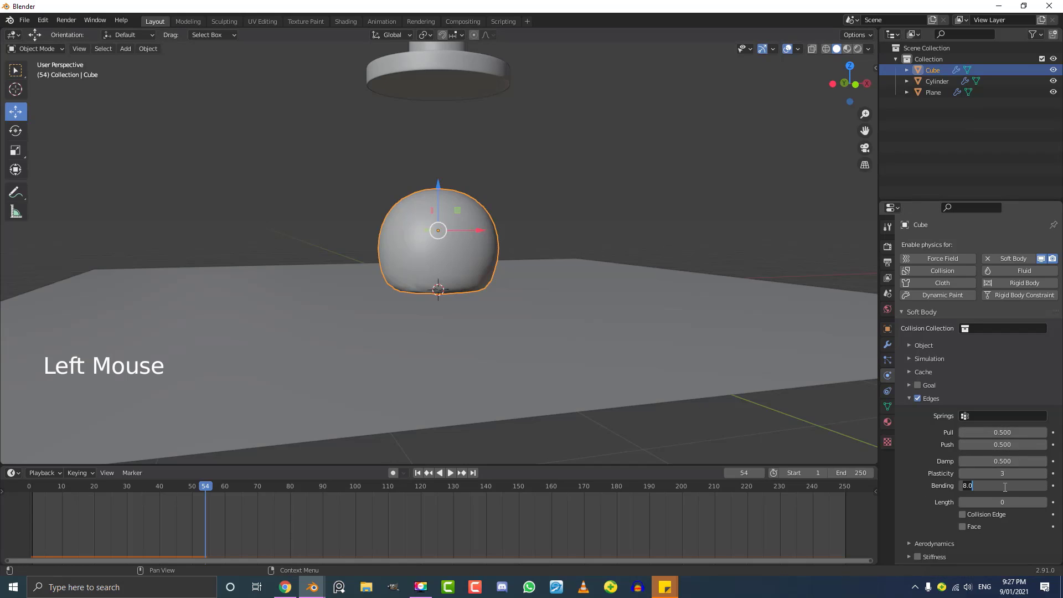
scroll(down, 3)
middle_click(462, 232)
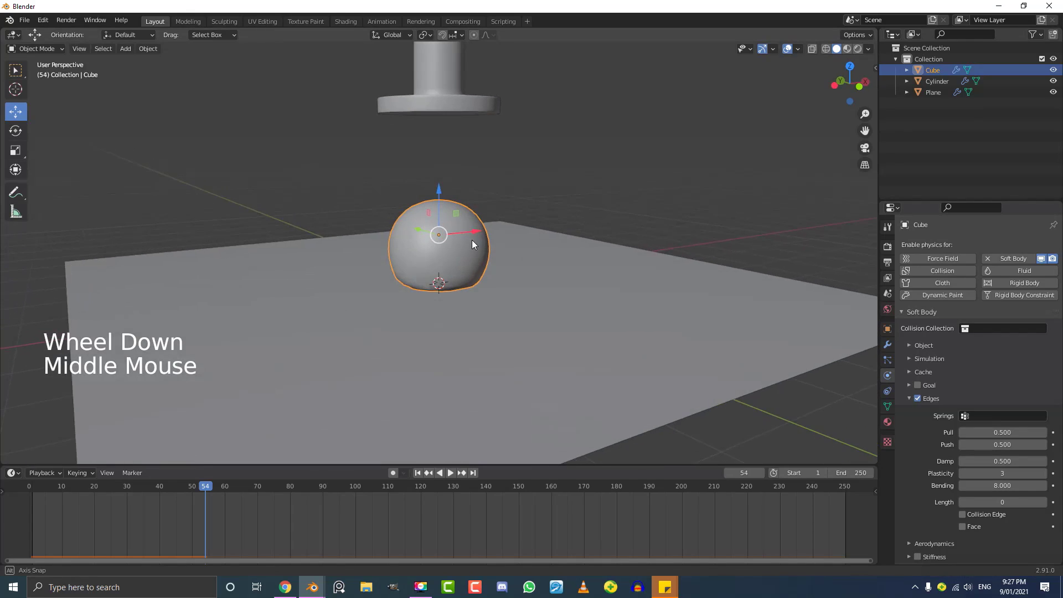
- Select the collision pole and set the current frame to 20
click(479, 103)
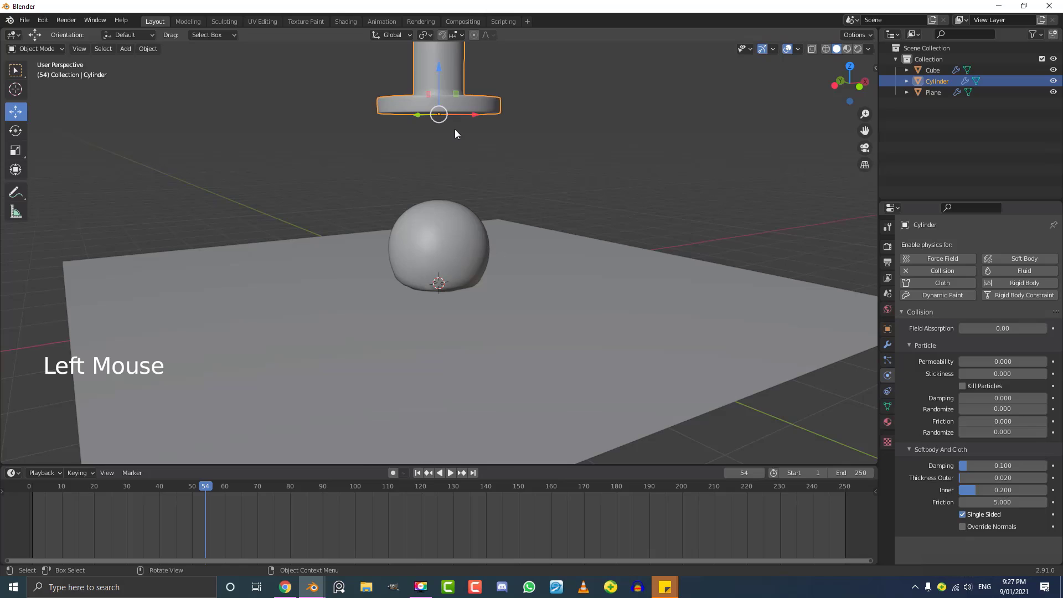
scroll(down, 3)
scroll(up, 3)
click(191, 487)
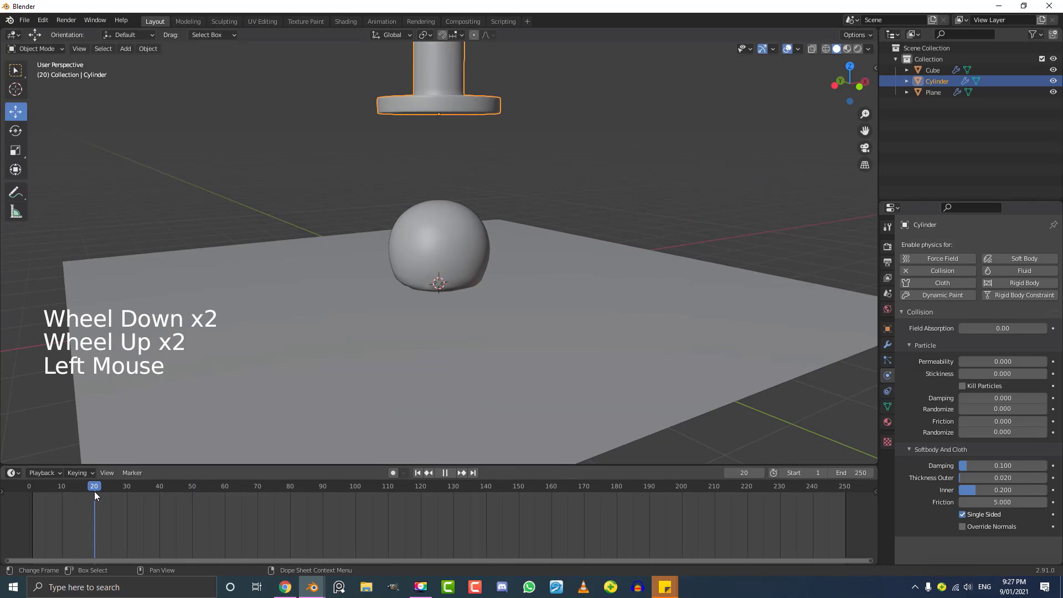
middle_click(415, 188)
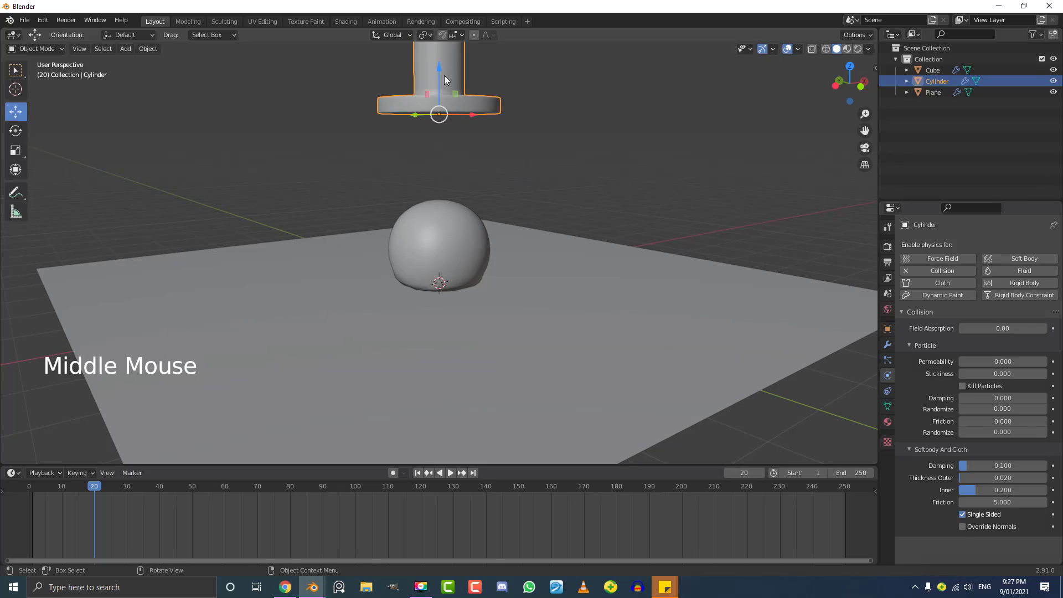
middle_click(449, 111)
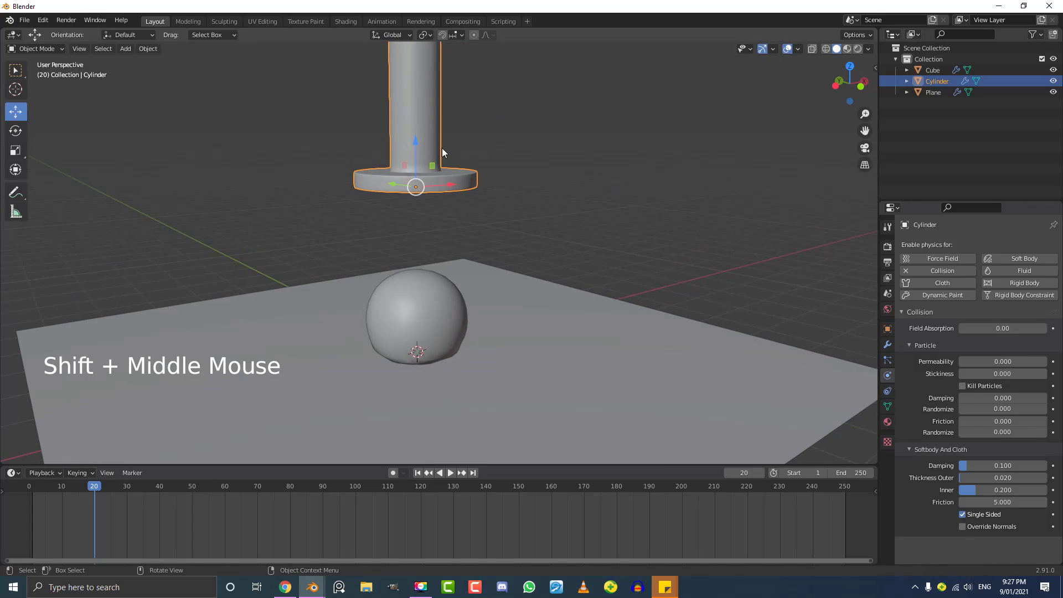
- Raise the pole above the ball and insert a Location keyframe
key(g)
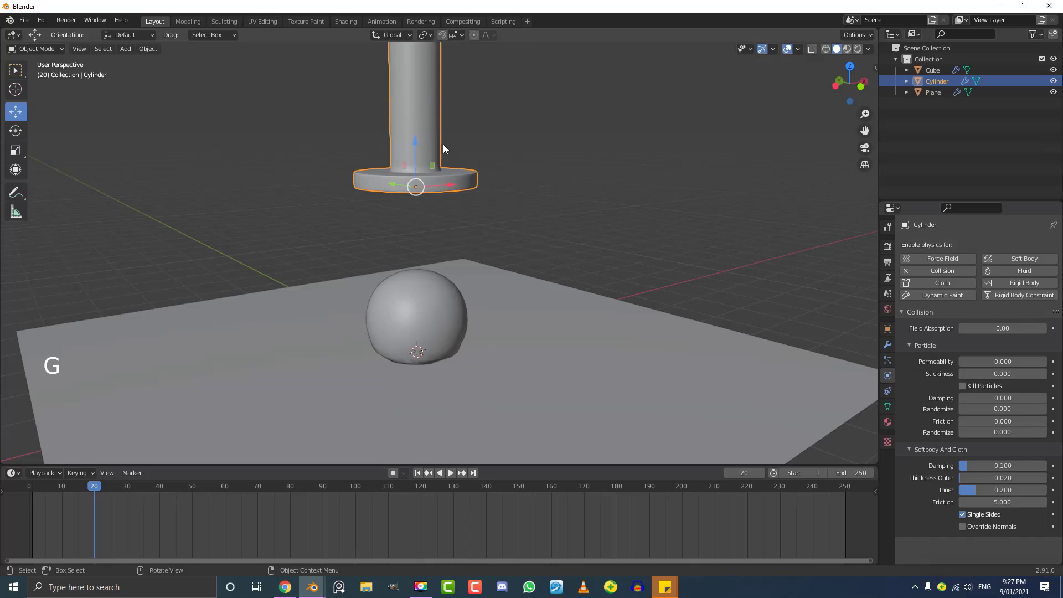
key(i)
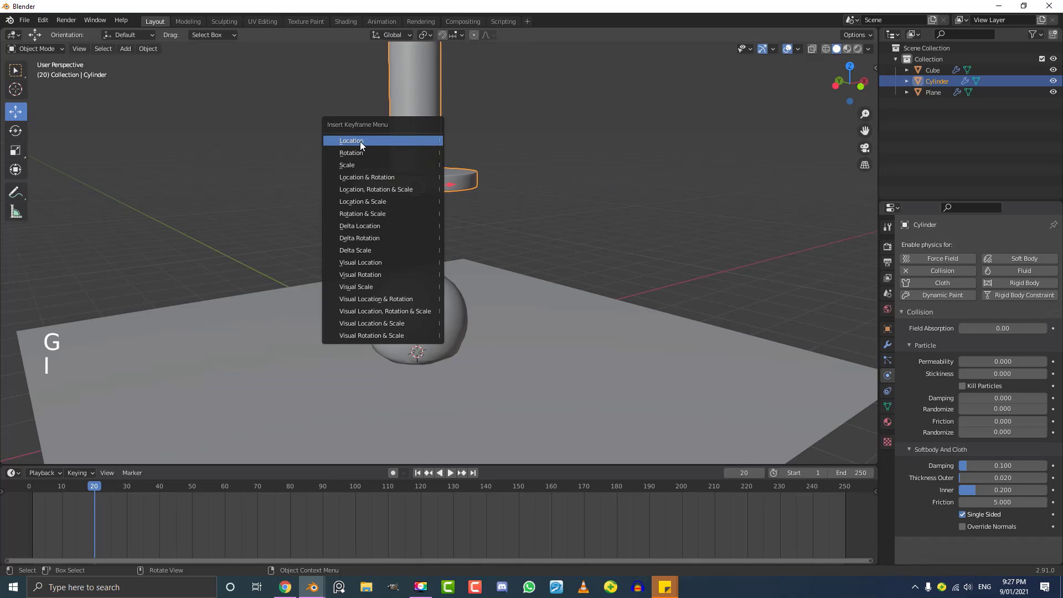
click(74, 493)
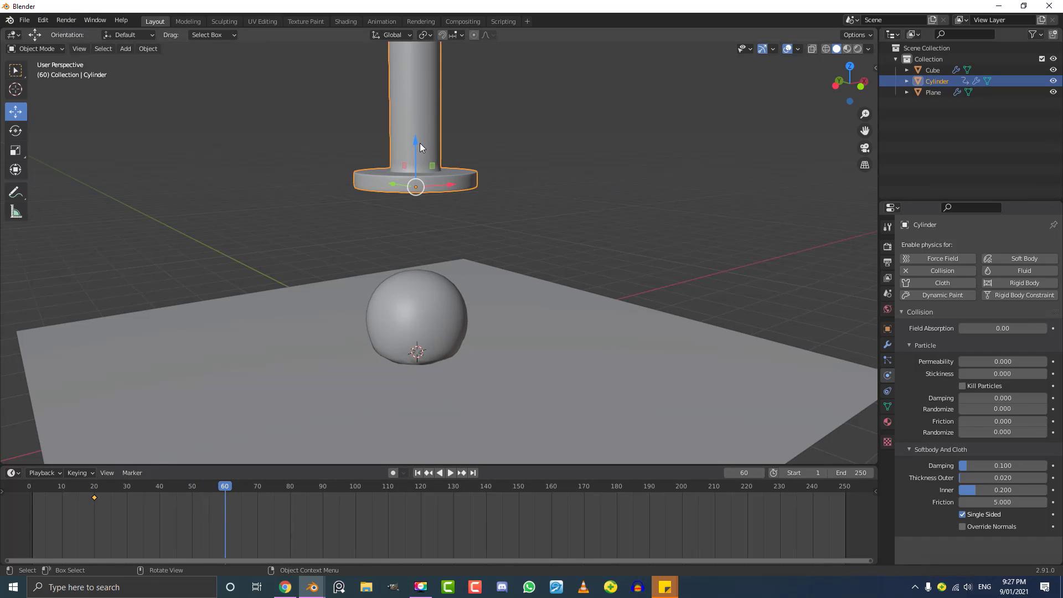
- At frame 60, lower the pole onto the ball and keyframe its Location
click(422, 147)
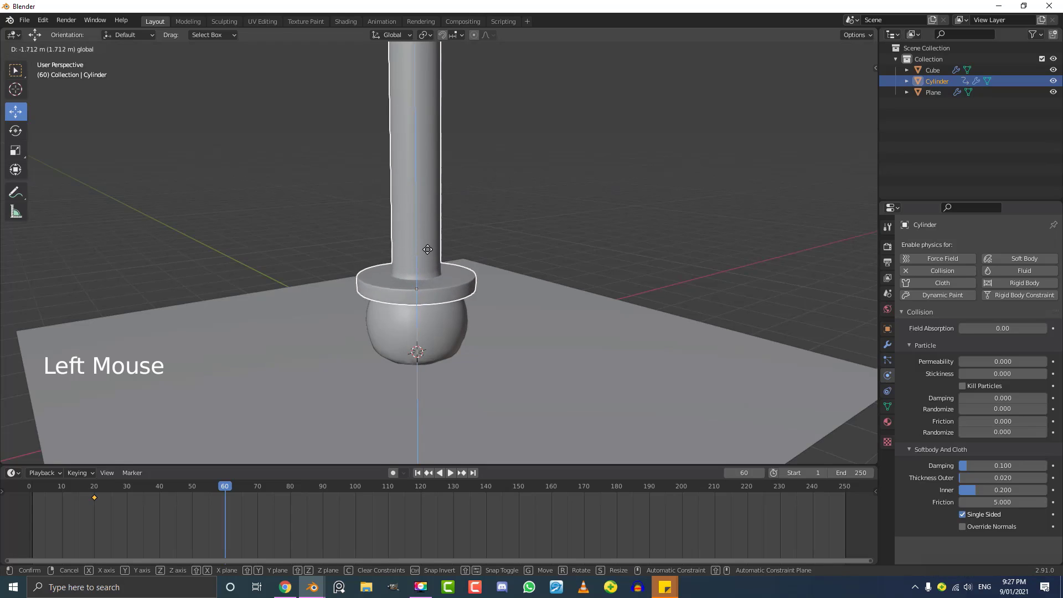
scroll(up, 3)
middle_click(454, 327)
click(415, 309)
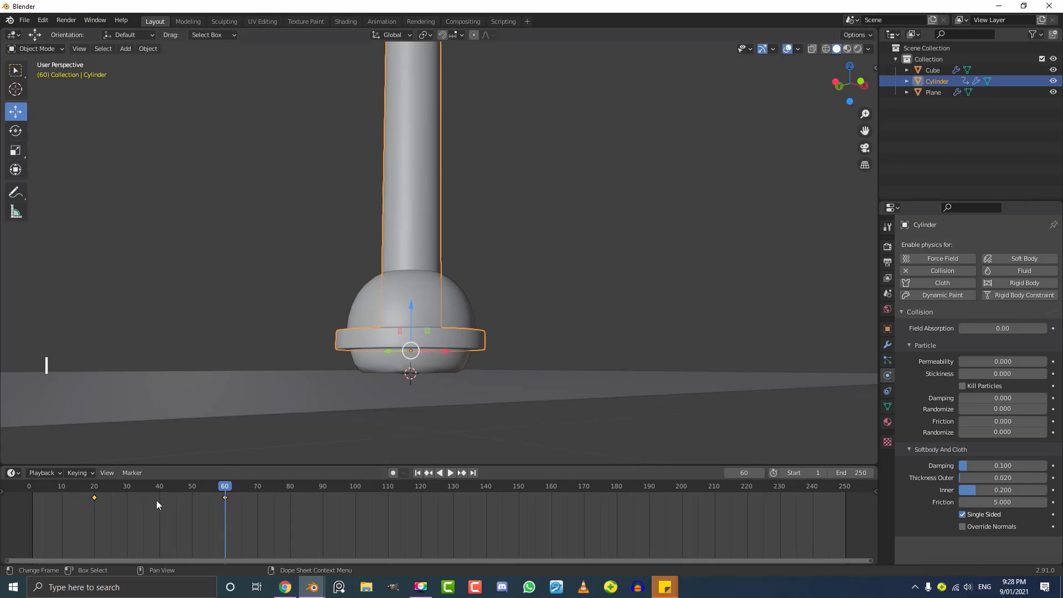
- Play the animation from an early frame to see the pole squash the ball
click(228, 490)
click(212, 490)
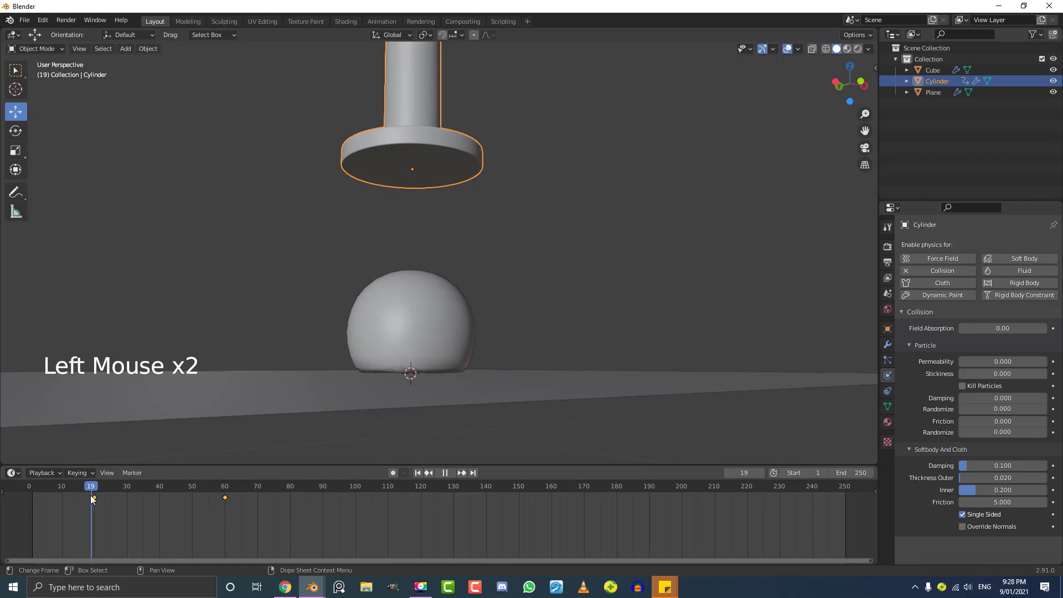
click(98, 486)
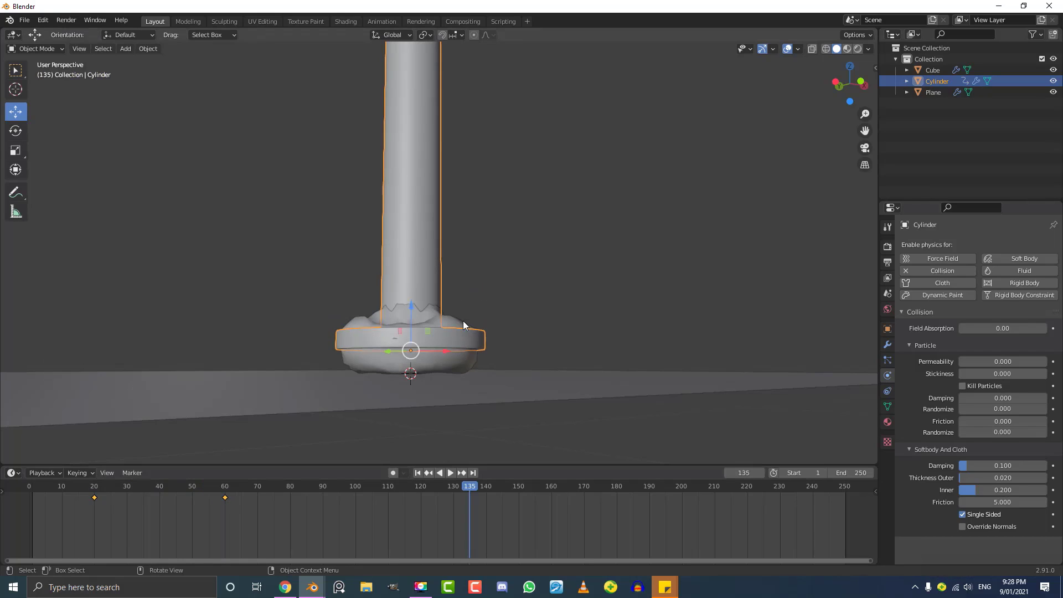
- Hide the ball's Softbody modifier in the viewport so it shows fully round
click(464, 316)
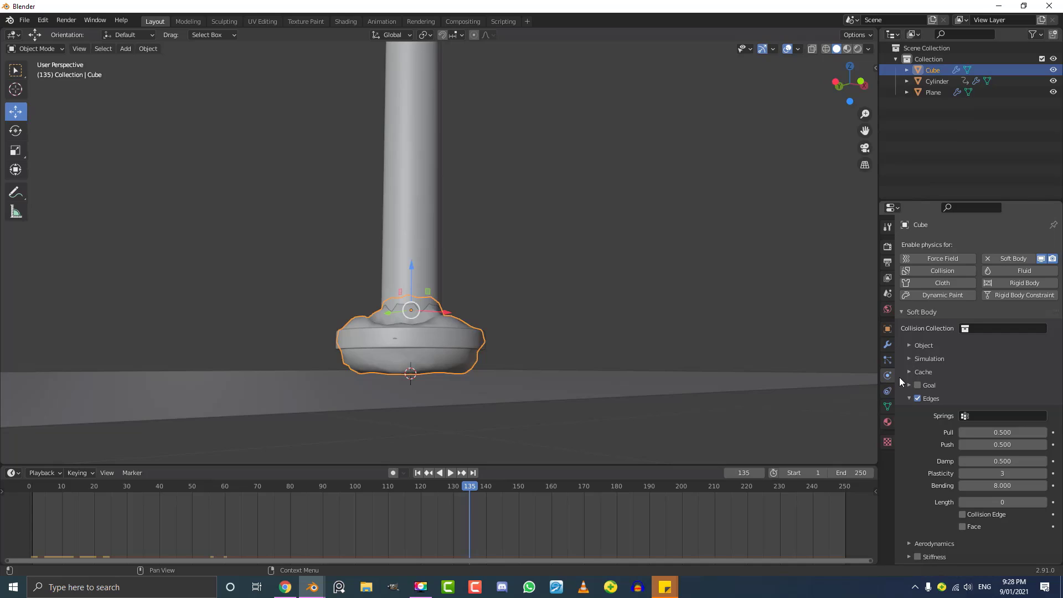
click(892, 348)
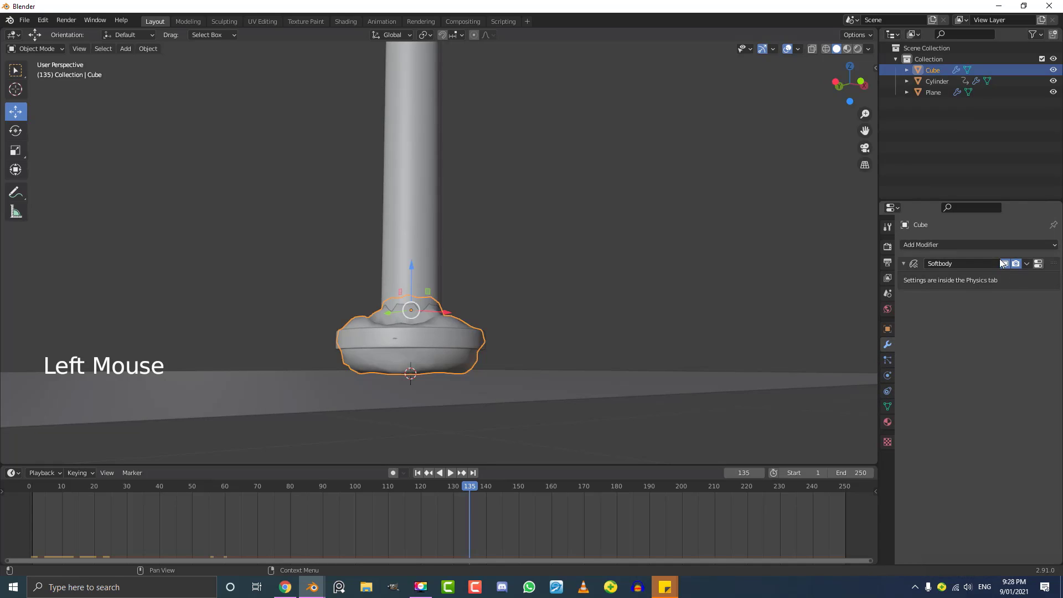
click(1012, 264)
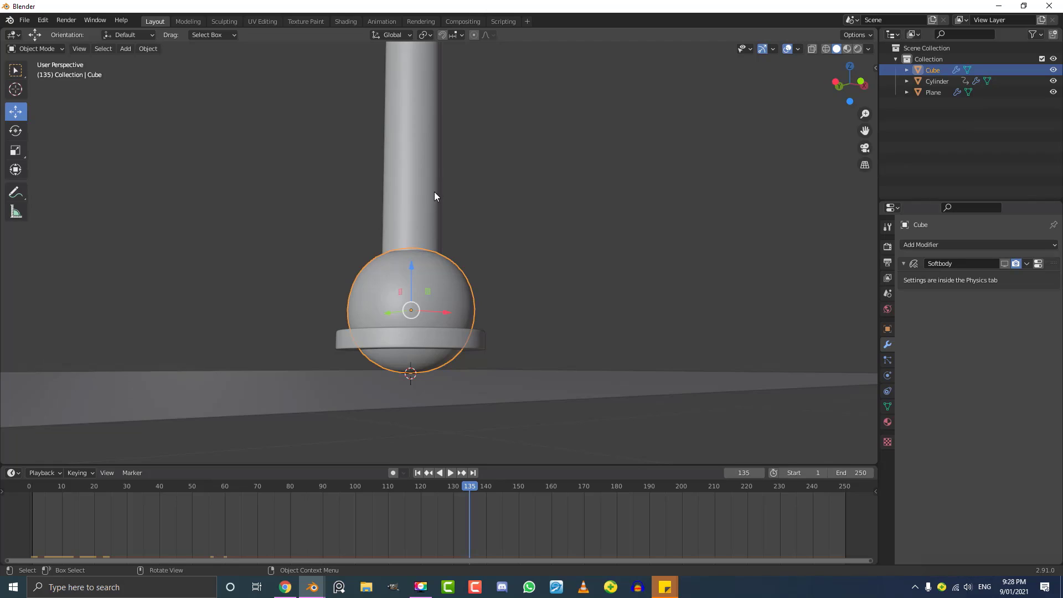
- Select the collision pole and move to a later frame for its next keyframe
click(437, 196)
click(402, 498)
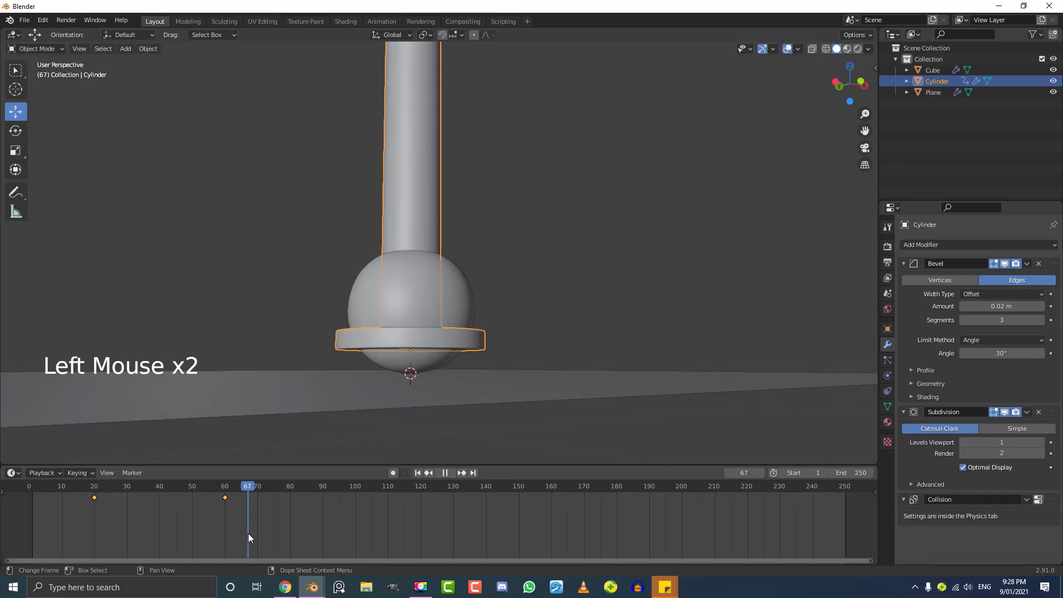